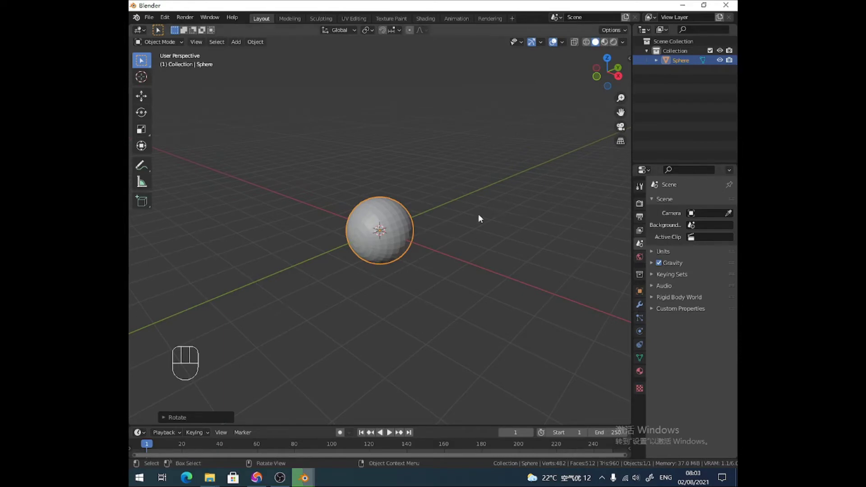
Step: Show the sphere's material settings with Material Preview shading and zoom closer to it
{"action": "left_click", "coordinate": [642, 375]}
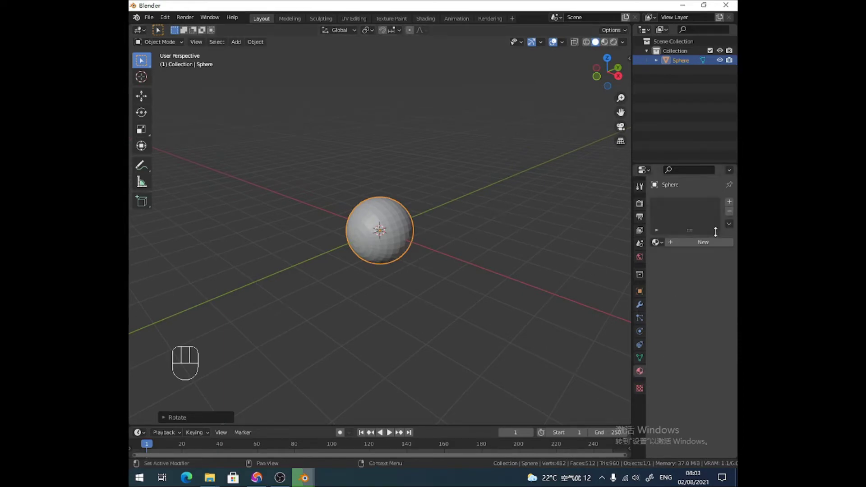
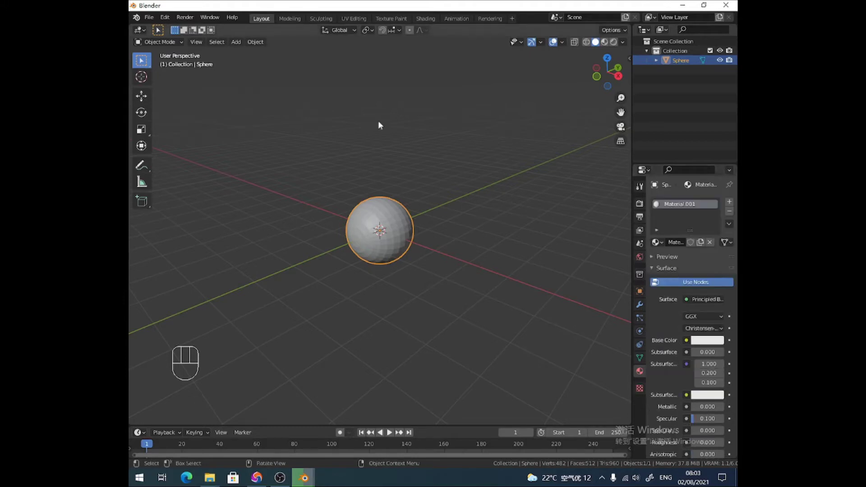
{"action": "left_click", "coordinate": [608, 46]}
{"action": "middle_click", "coordinate": [412, 206]}
{"action": "left_click_drag", "start_coordinate": [396, 231], "coordinate": [388, 227]}
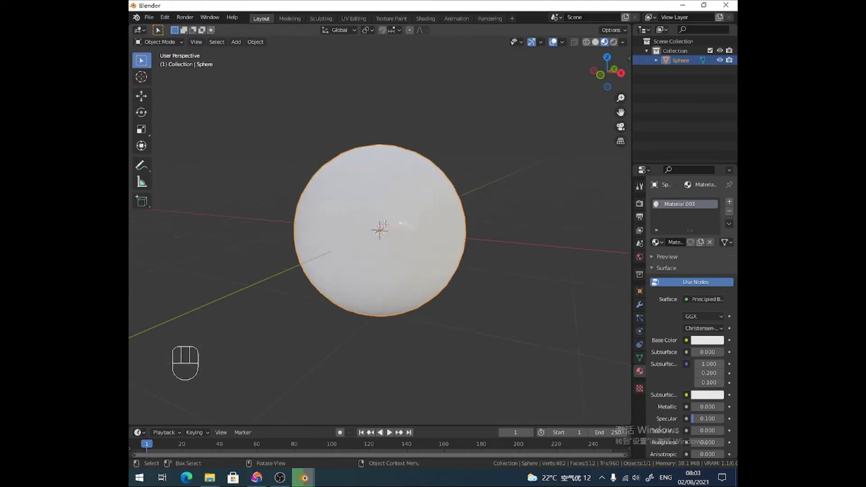
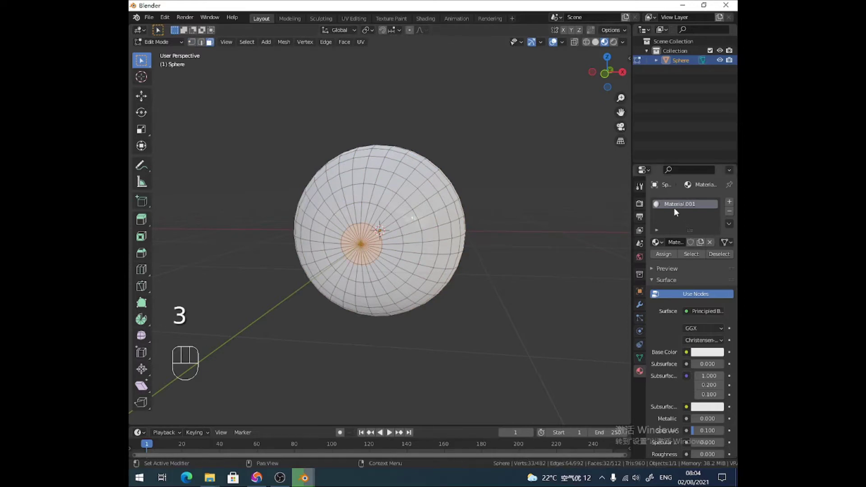
Step: Rename the material to white, add a black material in a second slot and assign it to the pupil faces
{"action": "left_click", "coordinate": [689, 206]}
{"action": "left_click_drag", "start_coordinate": [689, 205], "coordinate": [690, 206]}
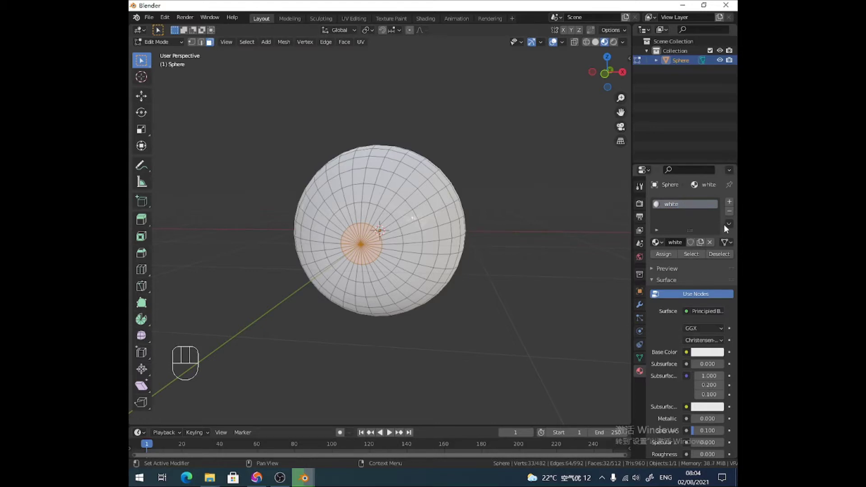
{"action": "left_click_drag", "start_coordinate": [734, 225], "coordinate": [657, 204]}
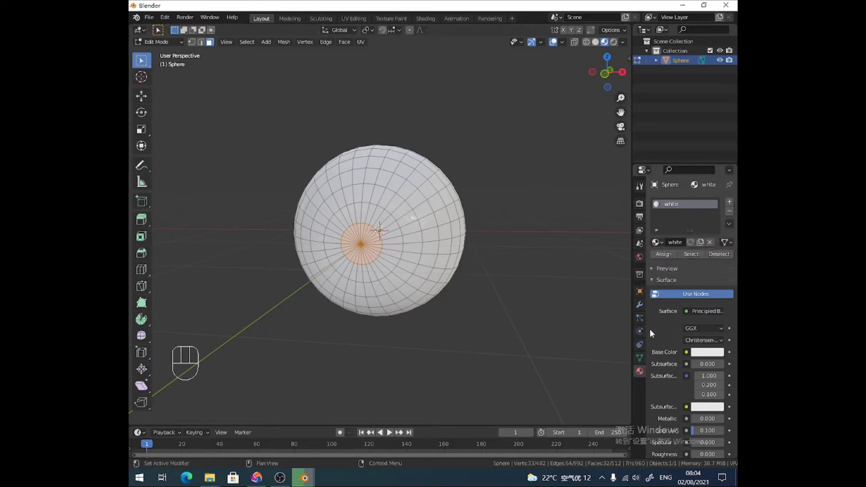
{"action": "left_click_drag", "start_coordinate": [725, 229], "coordinate": [657, 205]}
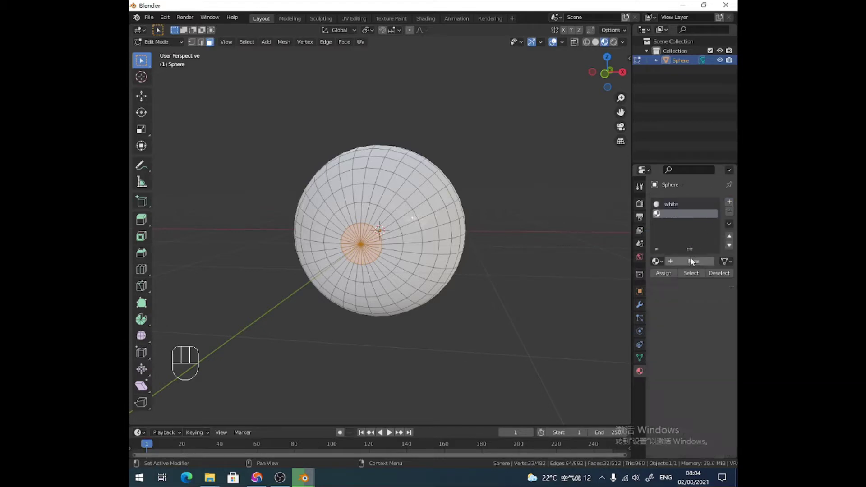
{"action": "left_click_drag", "start_coordinate": [734, 227], "coordinate": [681, 238]}
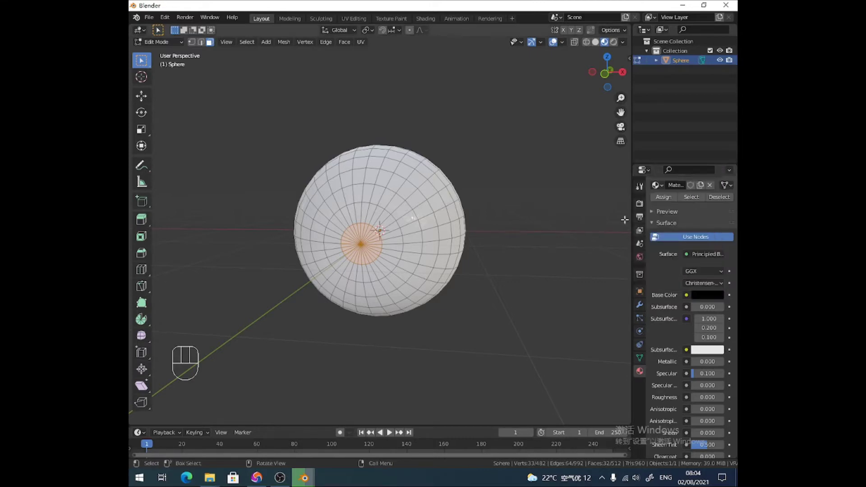
{"action": "left_click", "coordinate": [665, 202]}
Step: Return to Object Mode and orbit to see the eyeball's pupil from the front
{"action": "key", "text": "Tab"}
{"action": "left_click_drag", "start_coordinate": [463, 254], "coordinate": [446, 243]}
{"action": "left_click_drag", "start_coordinate": [170, 46], "coordinate": [168, 56]}
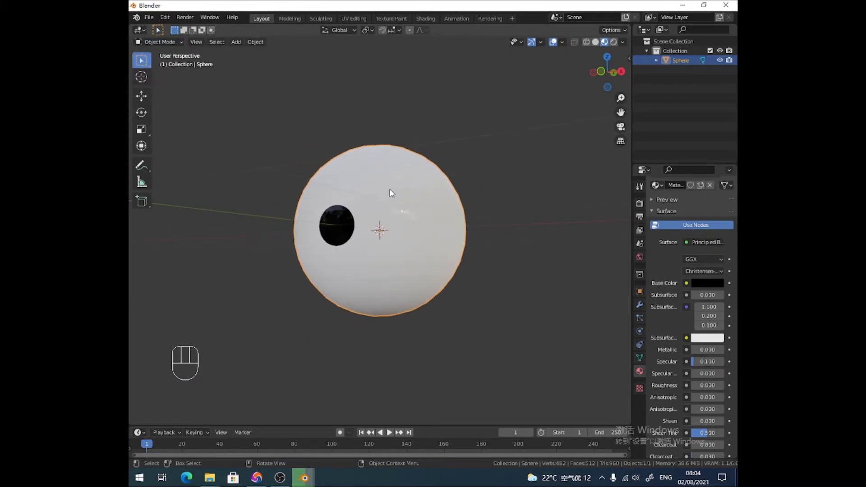
{"action": "left_click_drag", "start_coordinate": [391, 196], "coordinate": [417, 167]}
Step: Duplicate the eyeball as a slightly larger copy and view both spheres in wireframe
{"action": "left_click", "coordinate": [598, 45]}
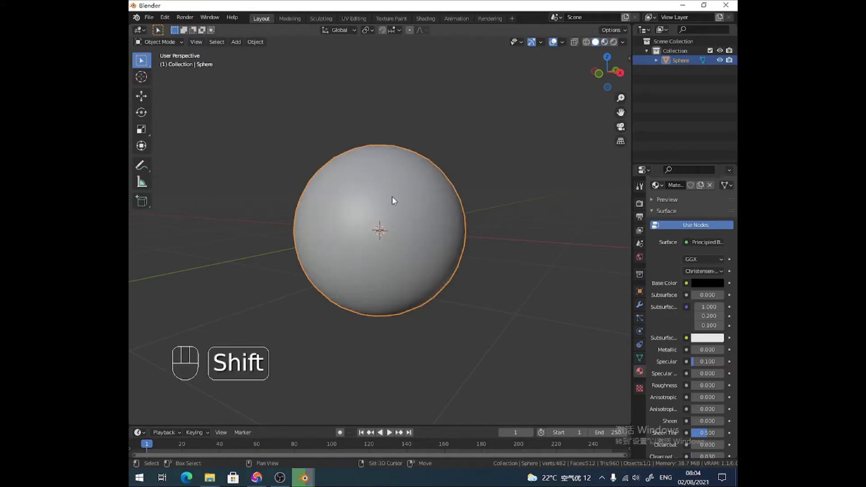
{"action": "key", "text": "shift+s"}
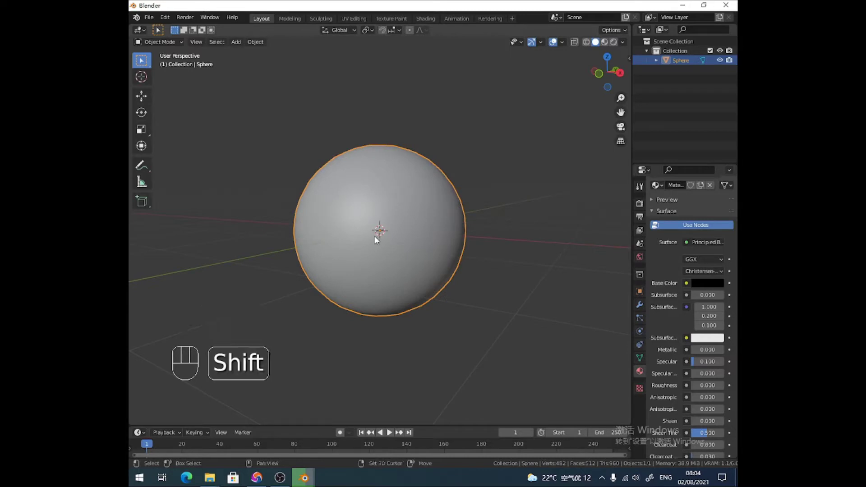
{"action": "key", "text": "shift+d"}
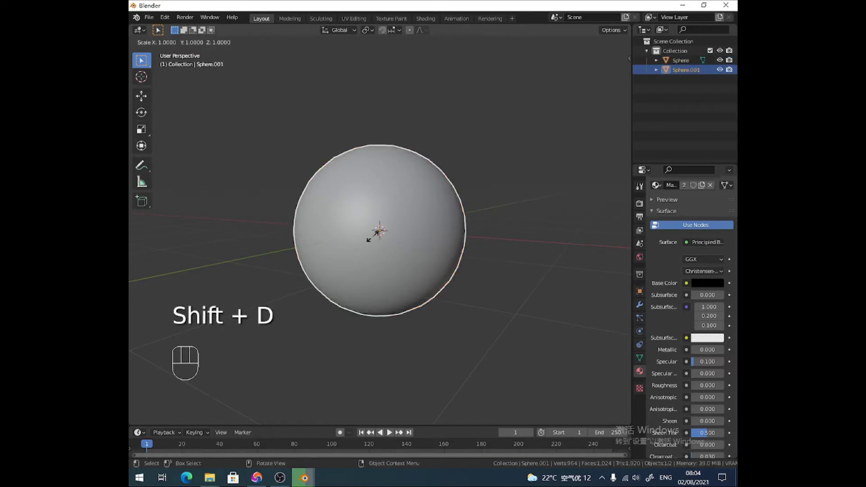
{"action": "left_click_drag", "start_coordinate": [395, 225], "coordinate": [377, 227]}
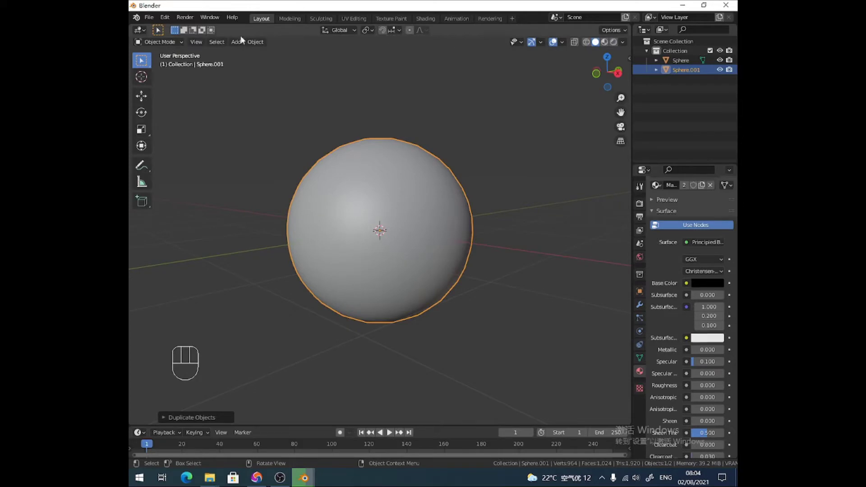
{"action": "left_click", "coordinate": [590, 46]}
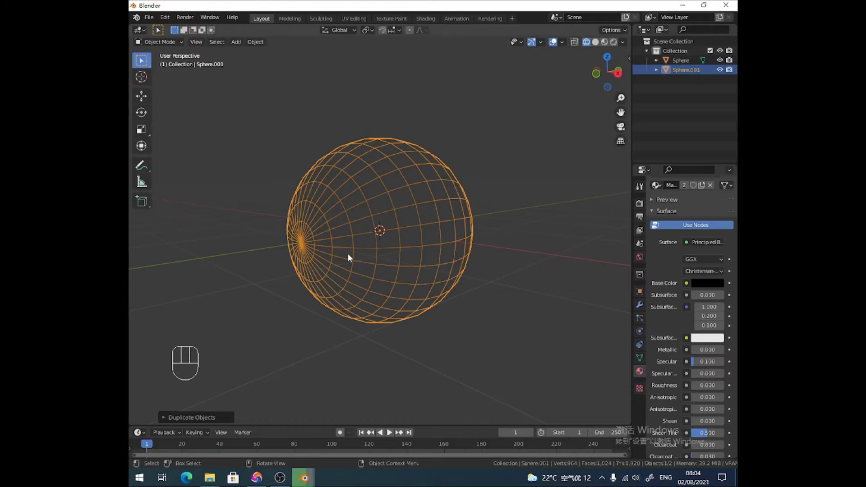
{"action": "left_click_drag", "start_coordinate": [349, 255], "coordinate": [321, 248]}
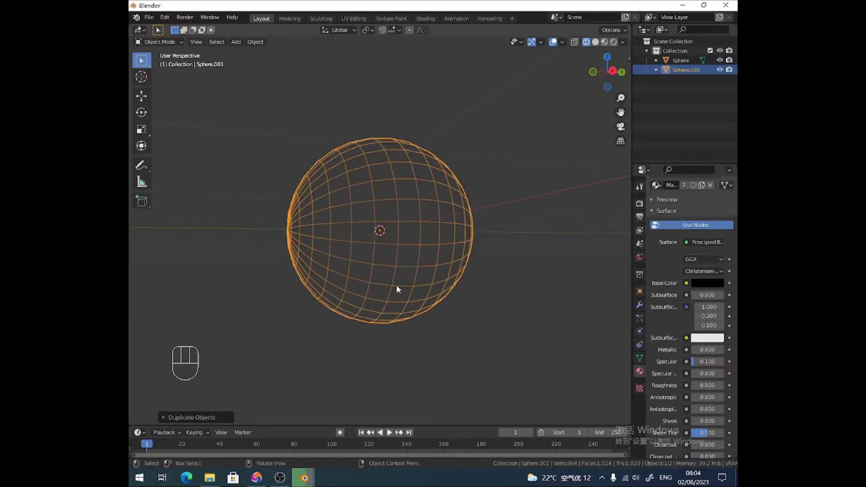
{"action": "left_click_drag", "start_coordinate": [403, 283], "coordinate": [419, 253]}
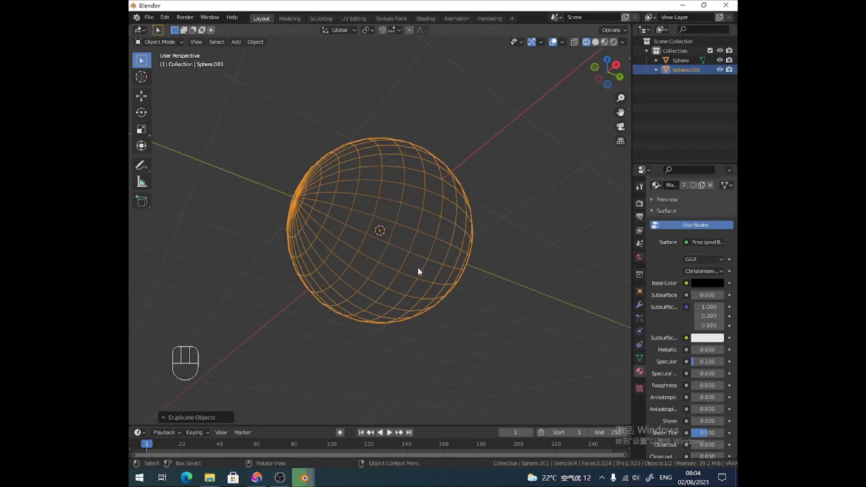
{"action": "middle_click", "coordinate": [397, 287]}
Step: Rotate the copy 90° about X, tilt it a few degrees more in Right view, then back to solid shading
{"action": "key", "text": "r"}
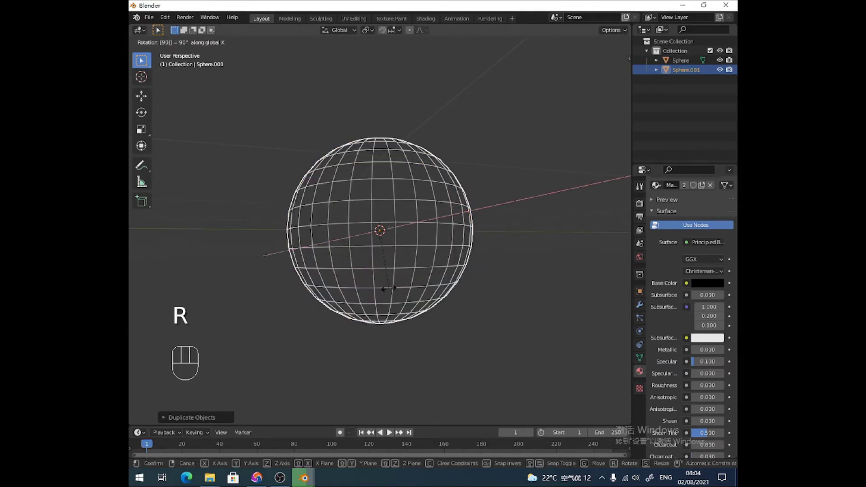
{"action": "left_click_drag", "start_coordinate": [388, 260], "coordinate": [378, 268]}
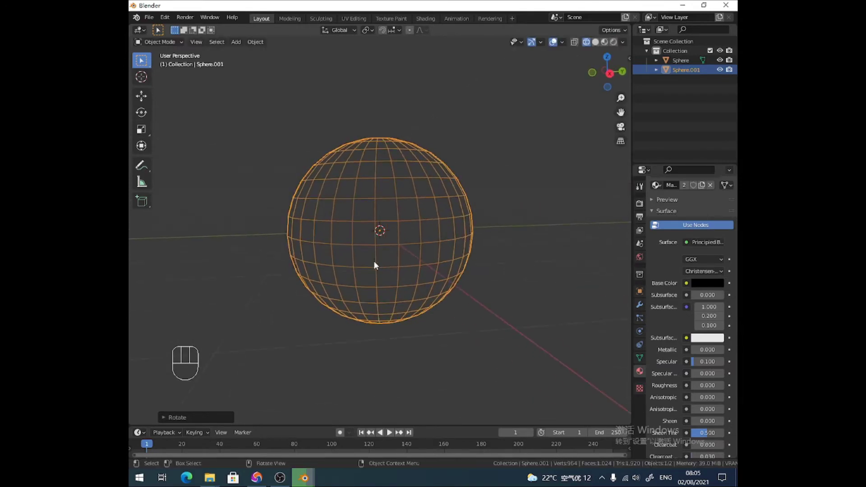
{"action": "key", "text": "KP_3"}
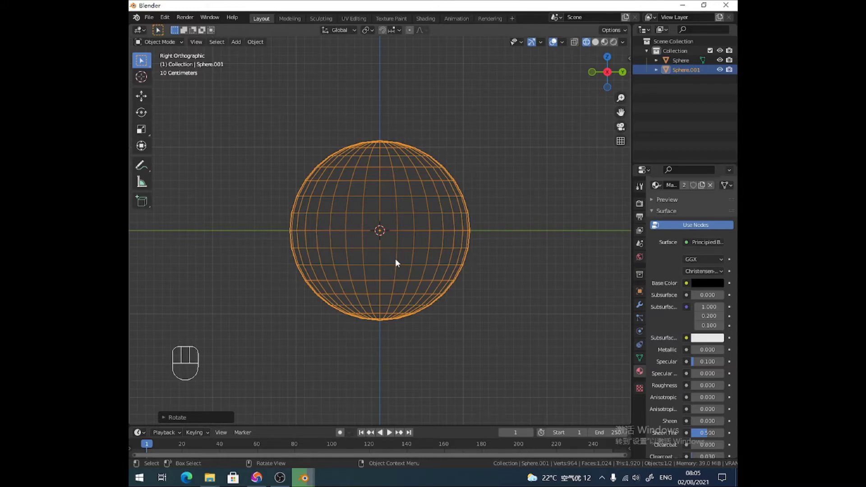
{"action": "key", "text": "r"}
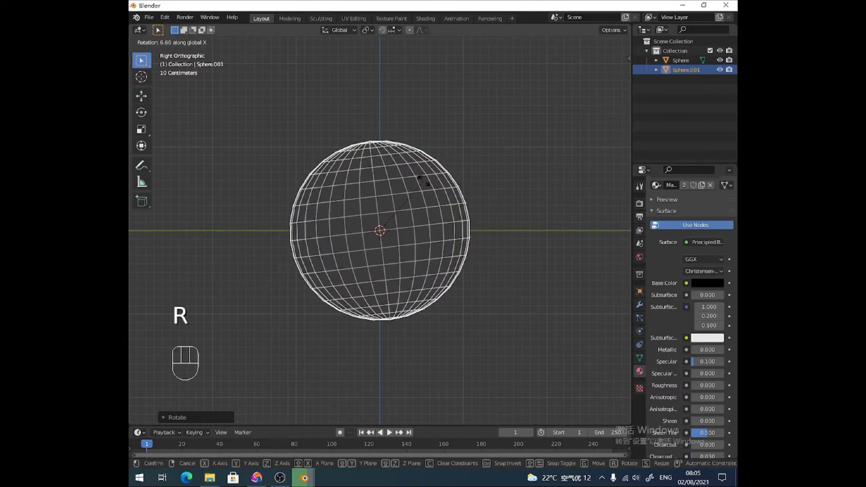
{"action": "left_click_drag", "start_coordinate": [357, 189], "coordinate": [402, 196]}
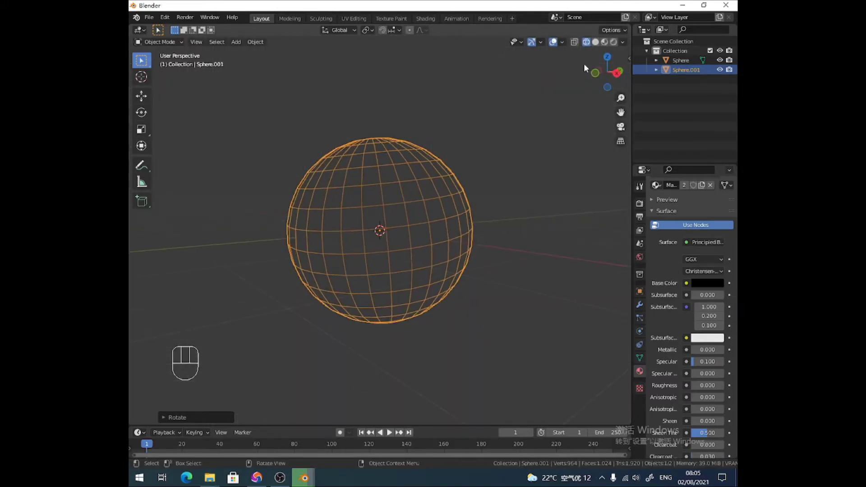
{"action": "left_click", "coordinate": [598, 45]}
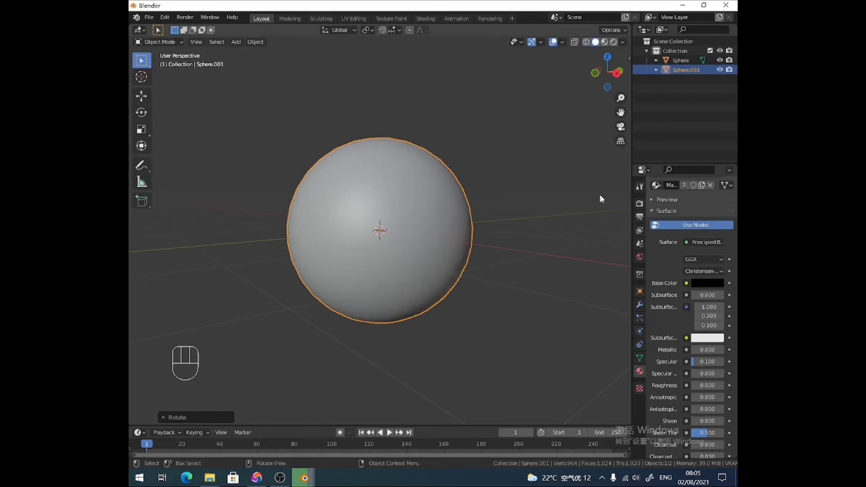
Step: Create a green material named skin on the copy and assign it to all its faces
{"action": "left_click", "coordinate": [731, 205]}
{"action": "left_click", "coordinate": [691, 267]}
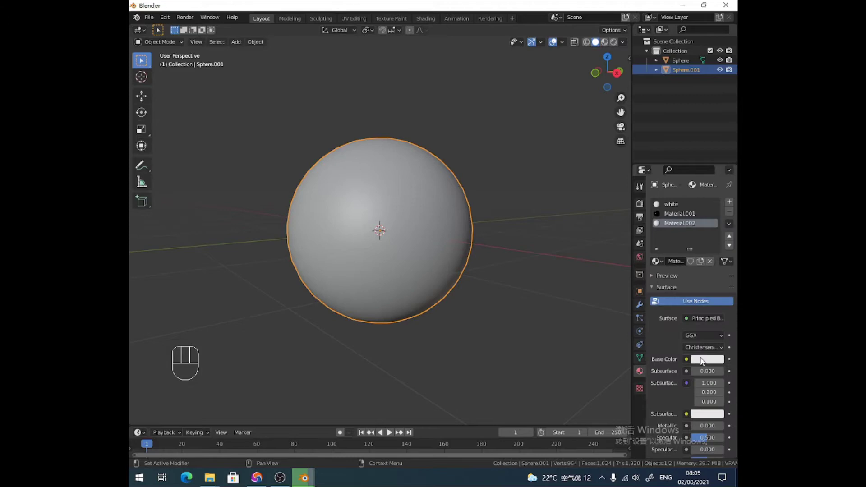
{"action": "left_click", "coordinate": [704, 363]}
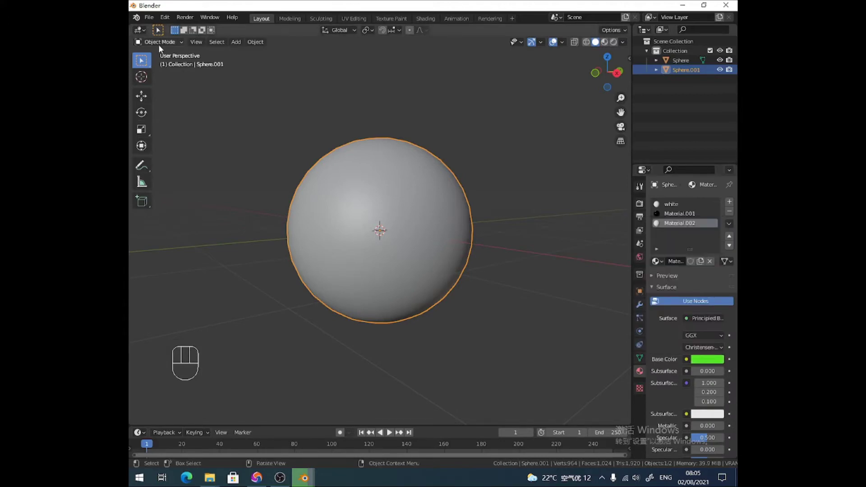
{"action": "left_click", "coordinate": [161, 56]}
{"action": "key", "text": "a"}
{"action": "left_click", "coordinate": [670, 278]}
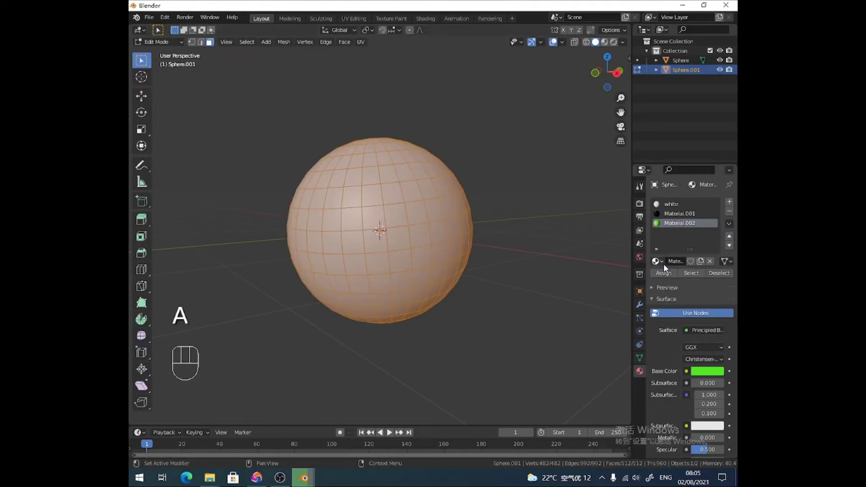
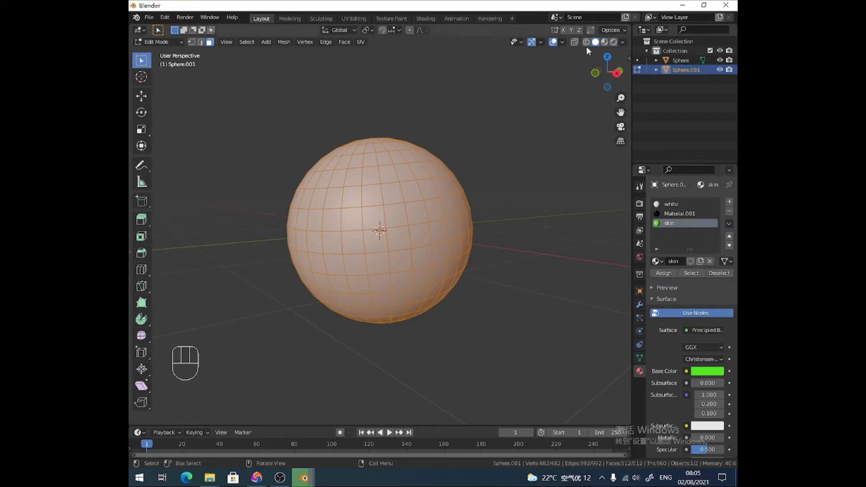
{"action": "left_click", "coordinate": [608, 48]}
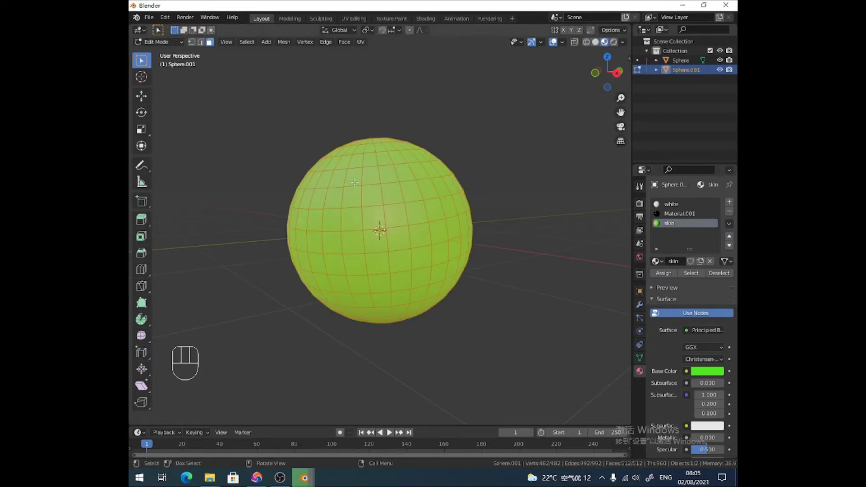
{"action": "key", "text": "KP_3"}
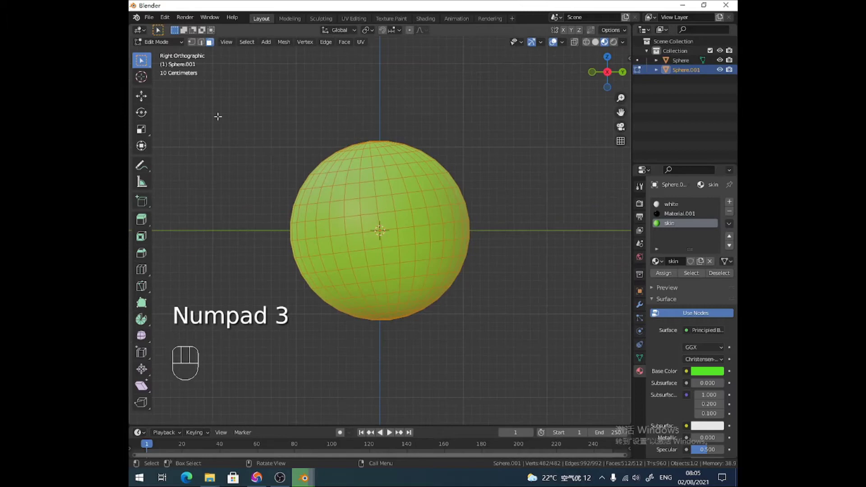
Step: Select a band of the eyelid mesh along the shortest path between elements
{"action": "left_click", "coordinate": [203, 48]}
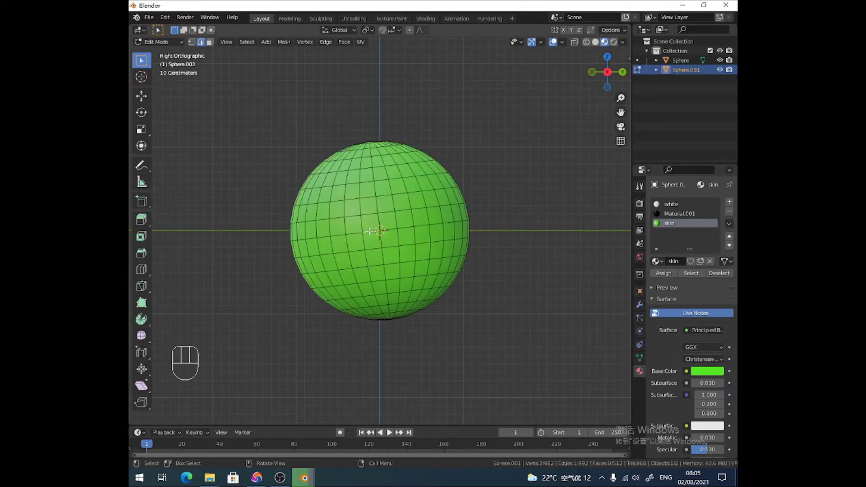
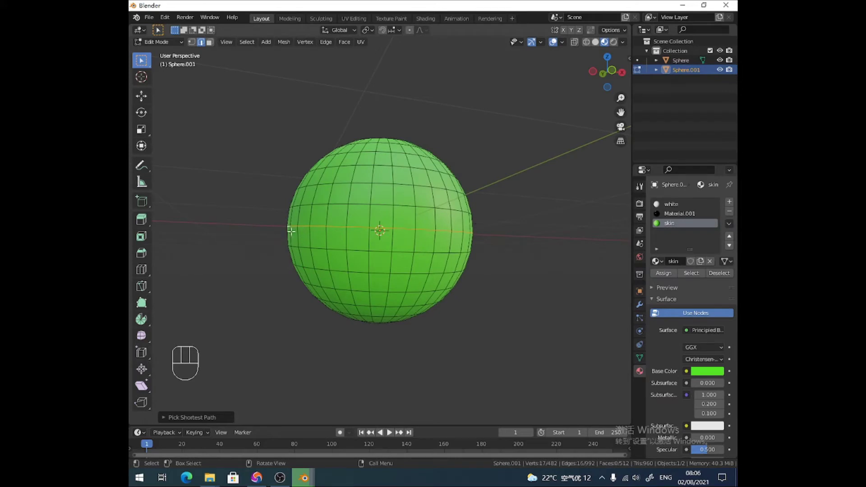
{"action": "key", "text": "KP_1"}
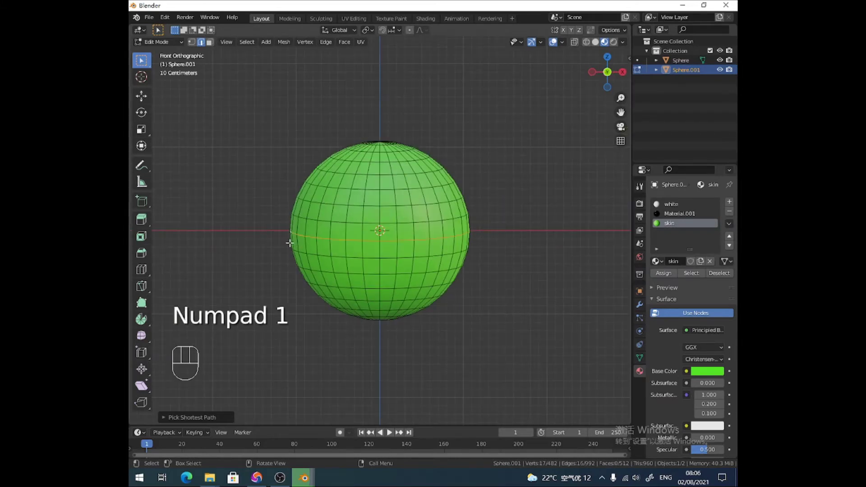
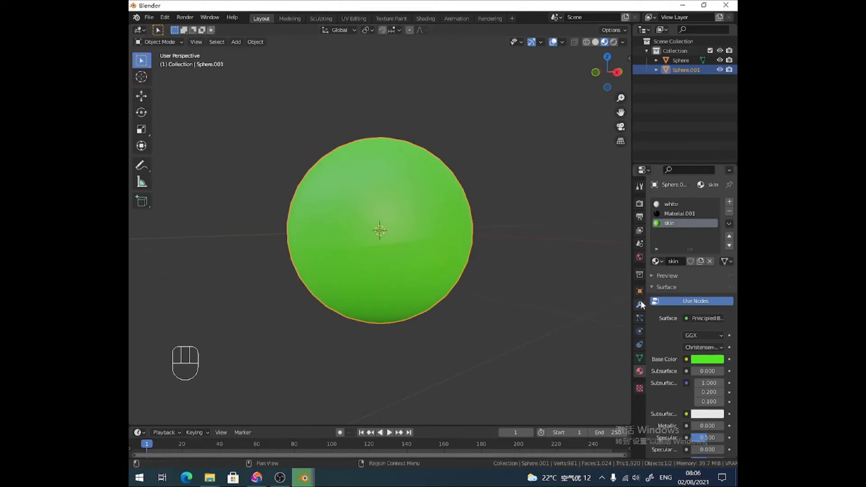
Step: Add a Solidify modifier and rename the two spheres eye and eyelid in the outliner
{"action": "left_click_drag", "start_coordinate": [684, 204], "coordinate": [551, 370]}
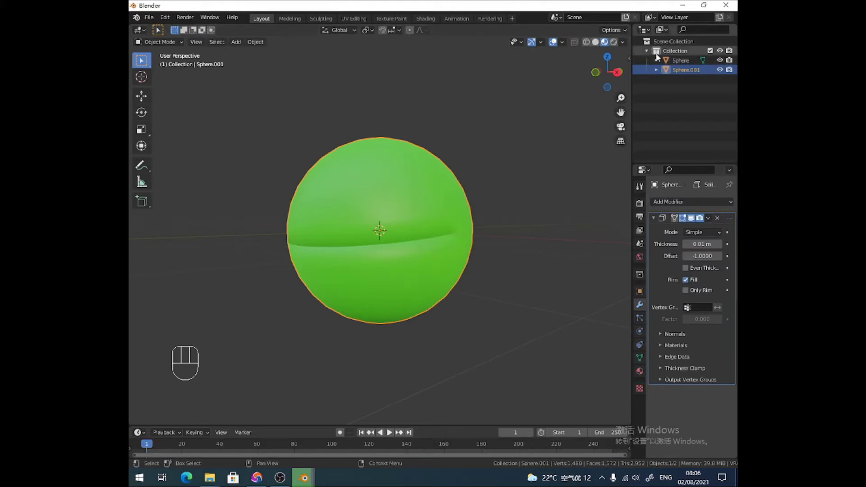
{"action": "left_click_drag", "start_coordinate": [685, 66], "coordinate": [693, 67]}
{"action": "key", "text": "e"}
{"action": "double_click", "coordinate": [720, 72]}
{"action": "left_click_drag", "start_coordinate": [700, 74], "coordinate": [700, 64]}
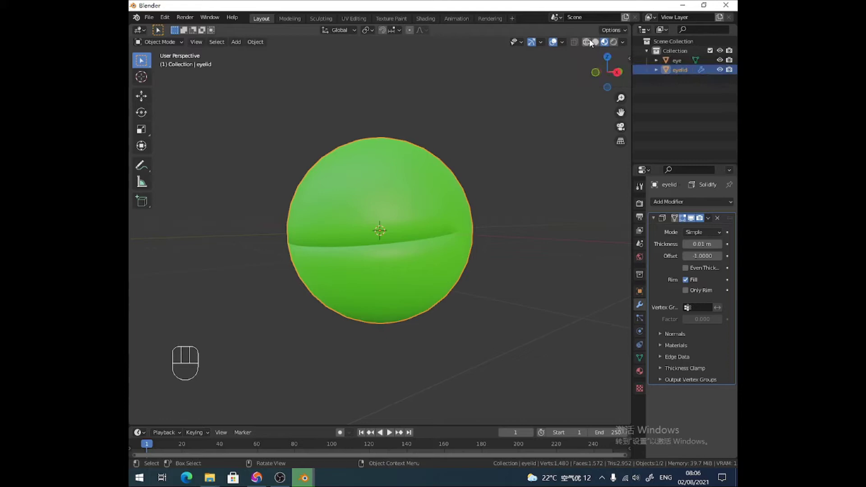
Step: Show the eyelid shell in see-through solid shading from the right side
{"action": "left_click", "coordinate": [602, 46]}
{"action": "left_click", "coordinate": [579, 45]}
{"action": "key", "text": "KP_3"}
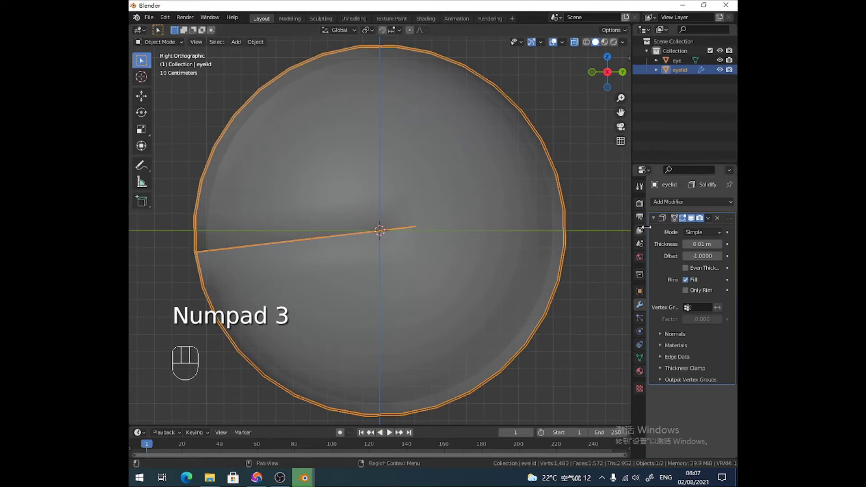
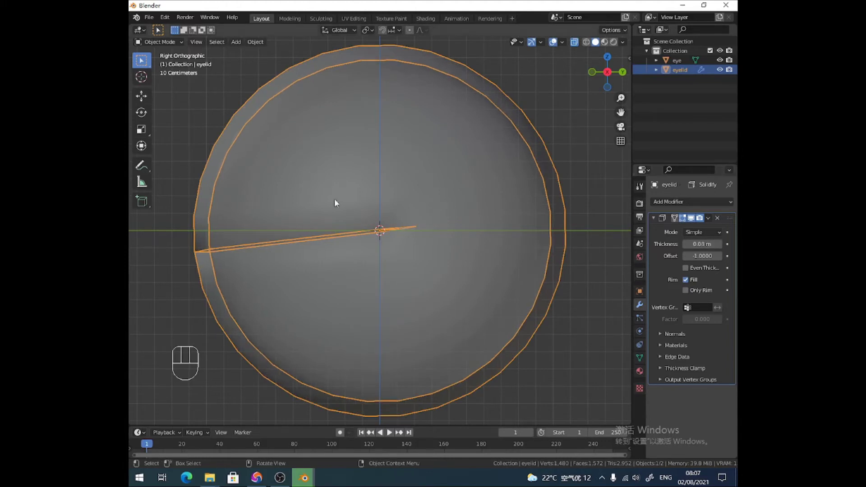
Step: Hide the eye object, then hide the middle band of eyelid faces in Edit Mode
{"action": "left_click", "coordinate": [721, 65]}
{"action": "left_click_drag", "start_coordinate": [365, 183], "coordinate": [411, 182]}
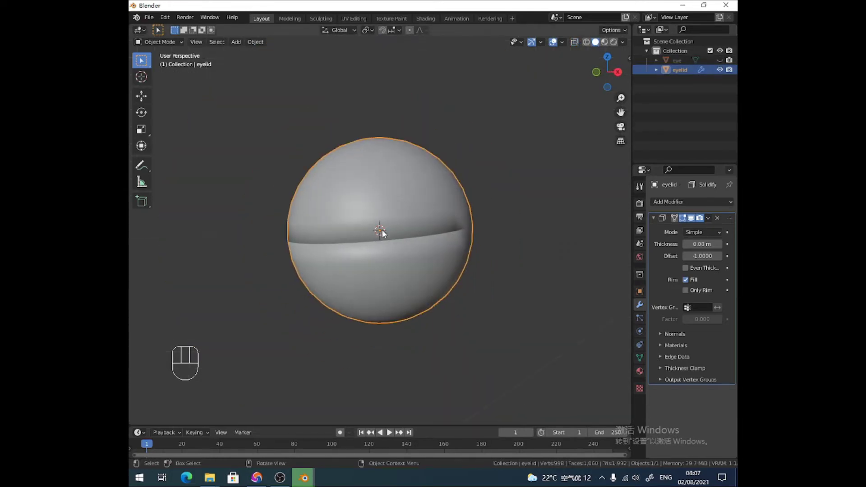
{"action": "key", "text": "Tab"}
{"action": "key", "text": "3"}
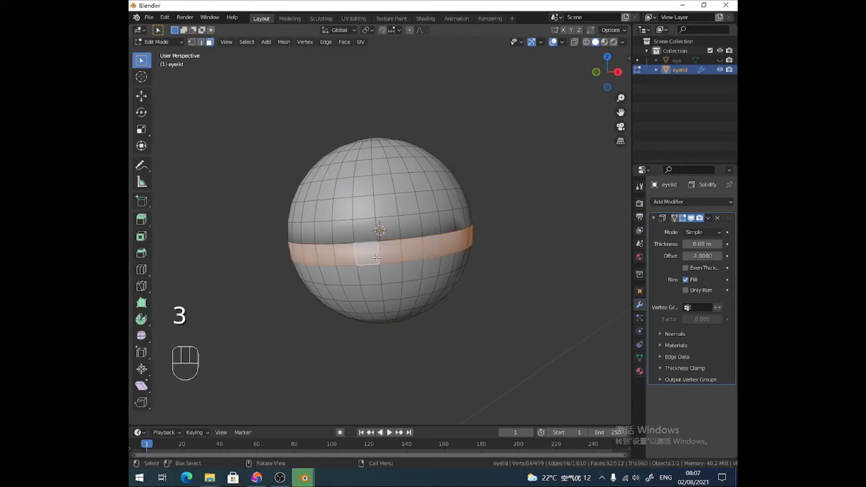
{"action": "key", "text": "h"}
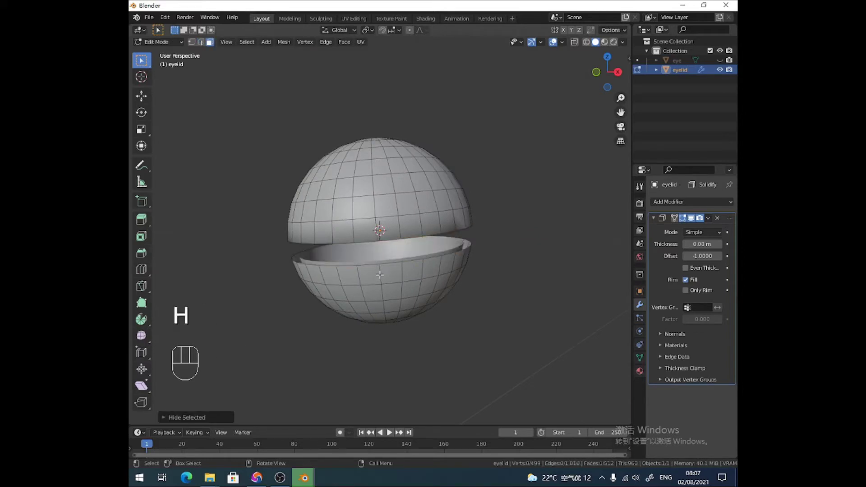
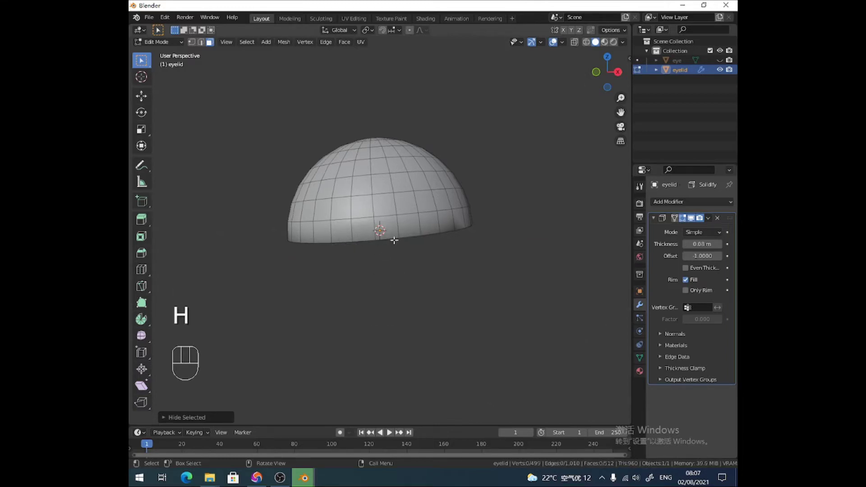
Step: Add a Basis shape key and a second key named top open to the eyelid
{"action": "left_click_drag", "start_coordinate": [165, 48], "coordinate": [167, 57]}
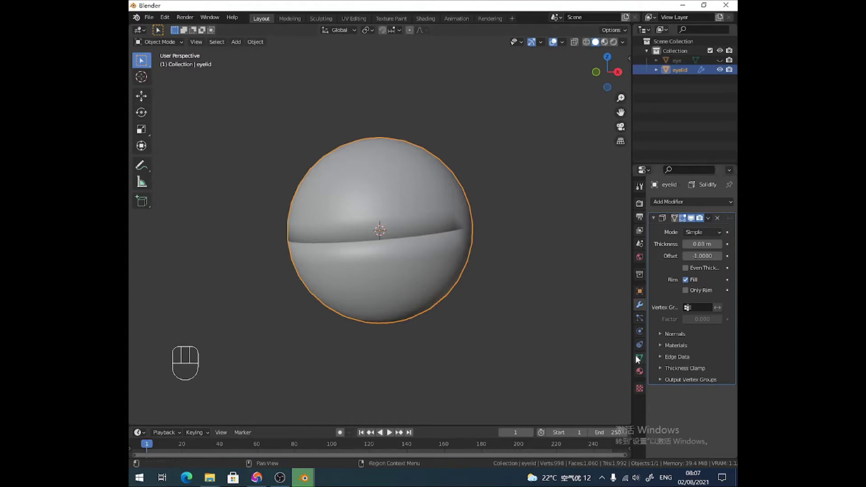
{"action": "left_click", "coordinate": [640, 360]}
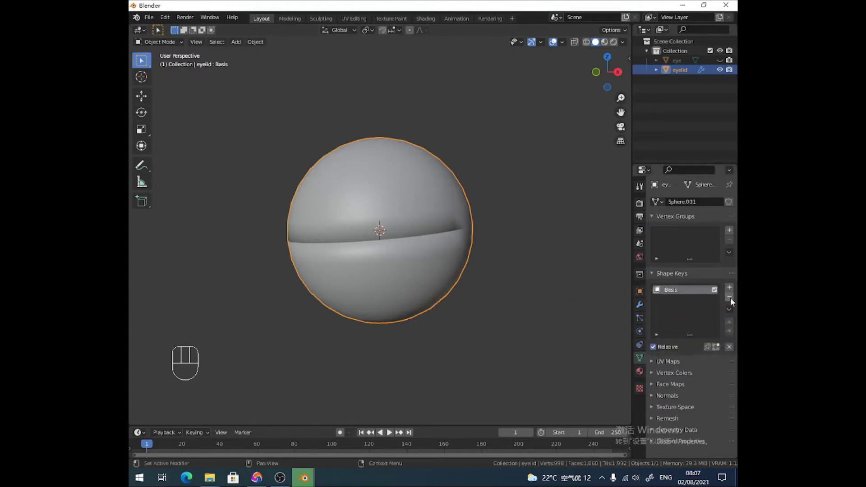
{"action": "left_click_drag", "start_coordinate": [677, 305], "coordinate": [658, 276]}
{"action": "key", "text": "BackSpace"}
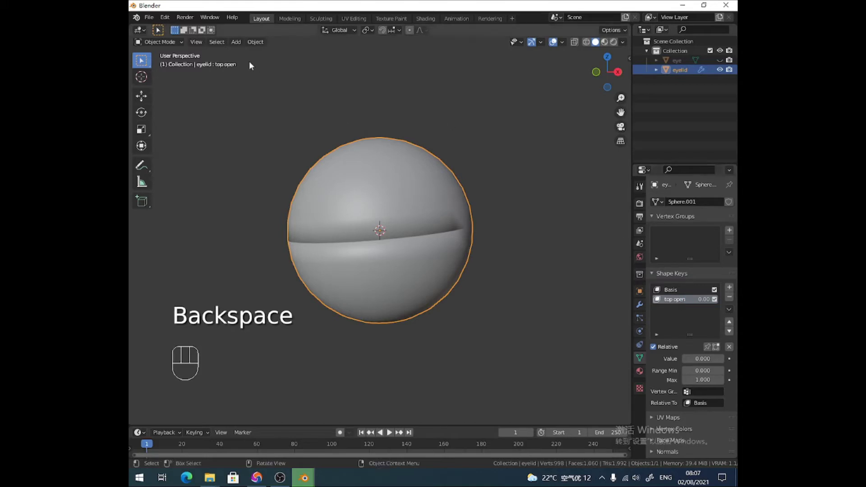
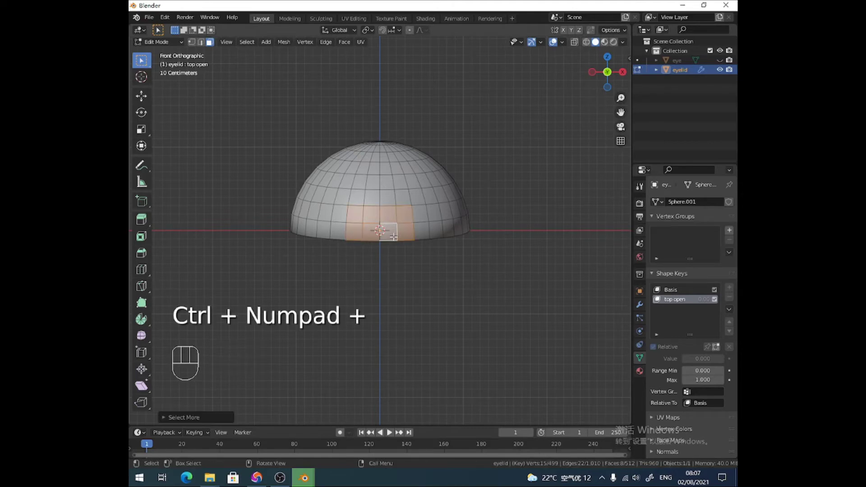
Step: With proportional editing on, rotate the box-selected upper lid edge back around X in Right view
{"action": "left_click", "coordinate": [412, 32]}
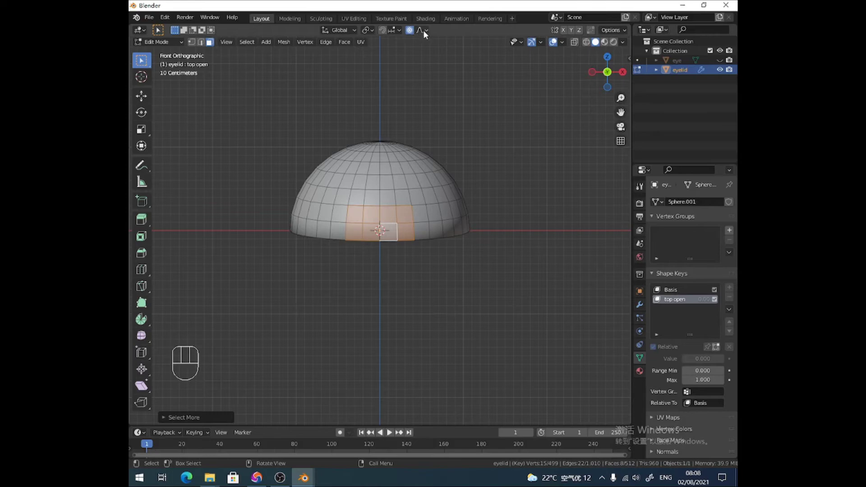
{"action": "left_click_drag", "start_coordinate": [427, 35], "coordinate": [495, 198]}
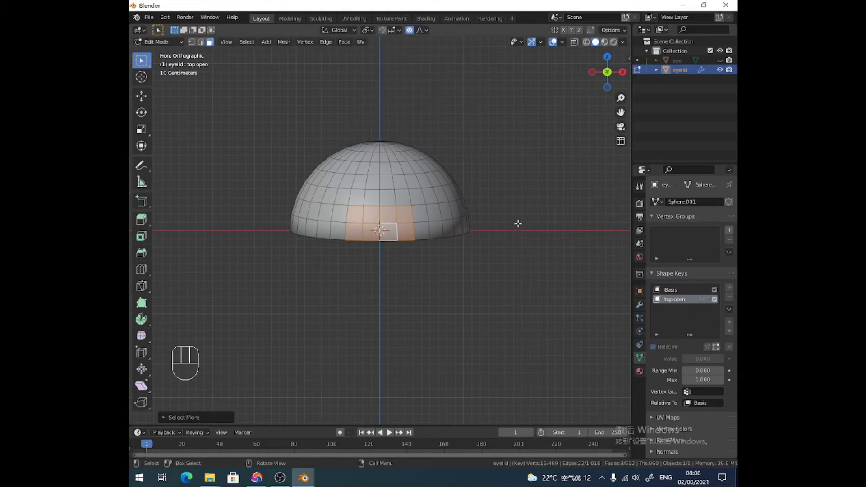
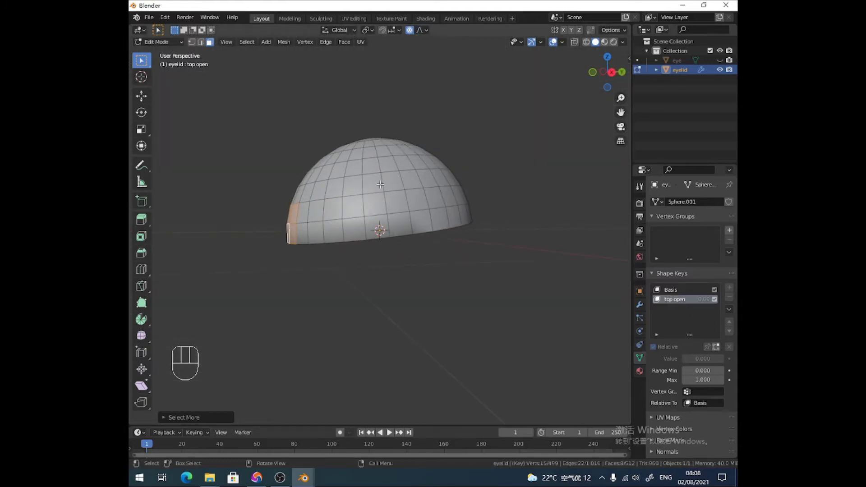
{"action": "left_click_drag", "start_coordinate": [372, 33], "coordinate": [383, 55]}
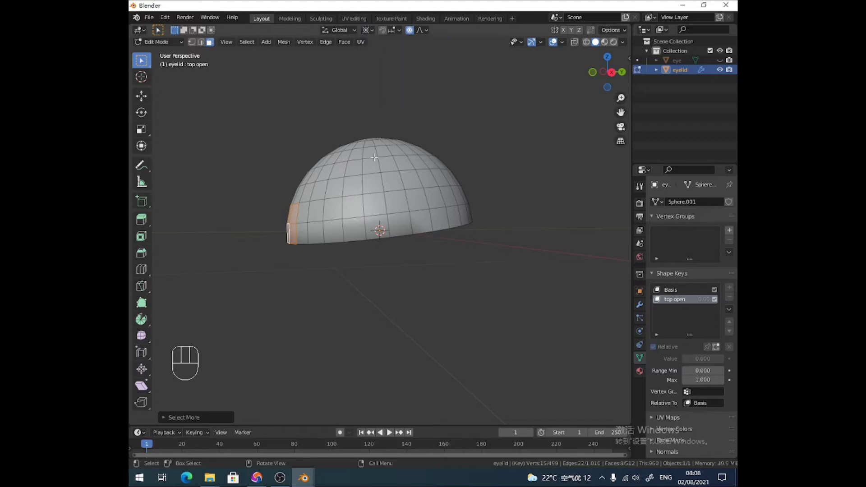
{"action": "key", "text": "KP_3"}
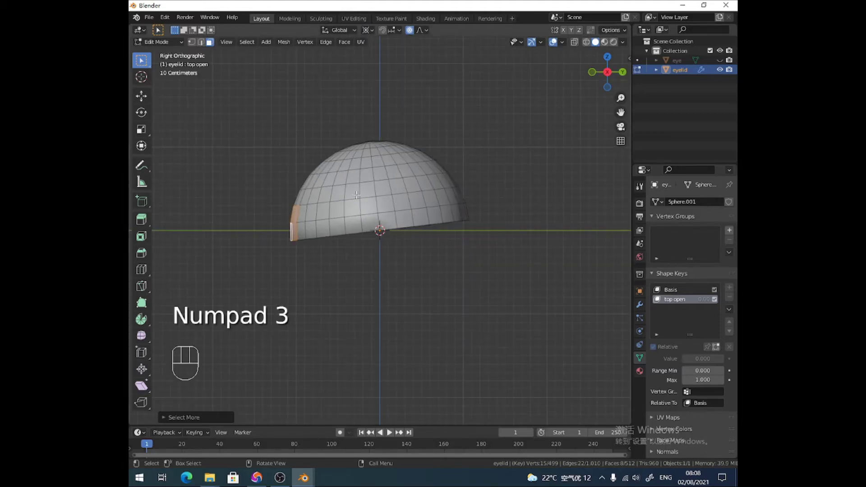
{"action": "key", "text": "r"}
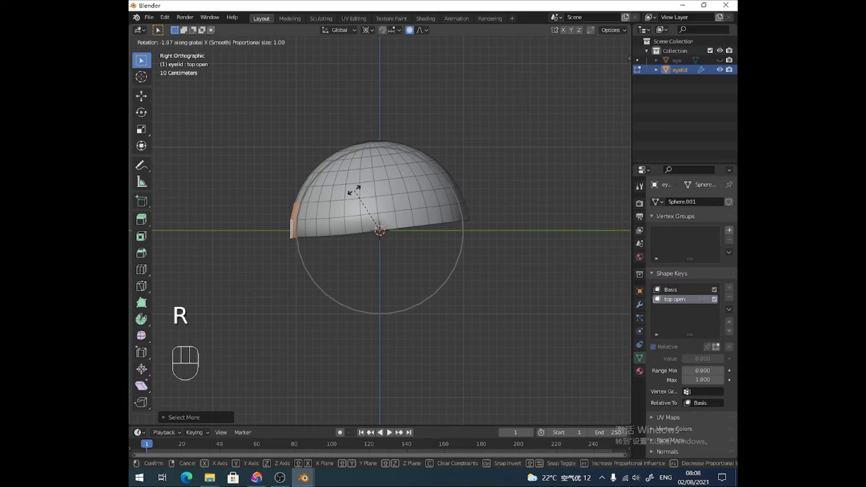
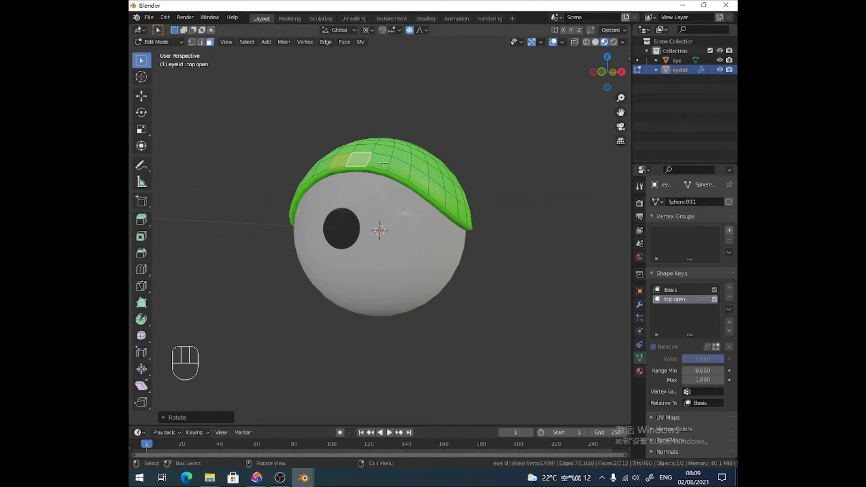
Step: Preview the opened lid, add a shape key named bottom open and start editing it
{"action": "left_click", "coordinate": [177, 47]}
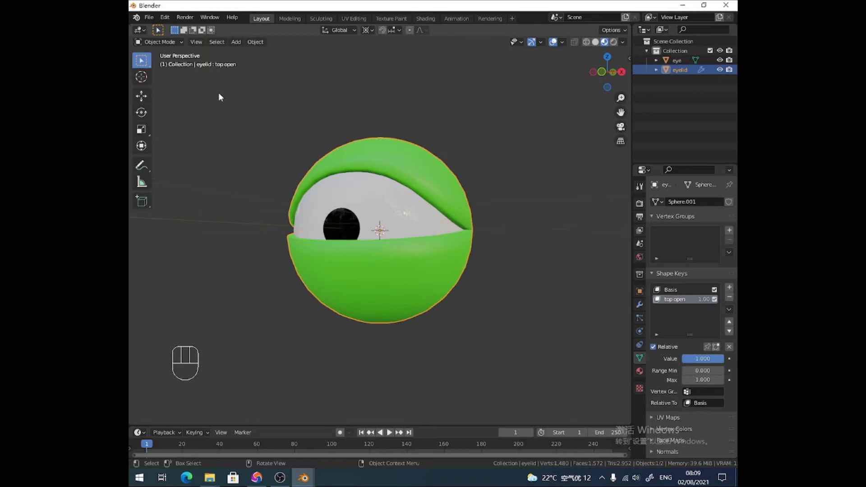
{"action": "left_click", "coordinate": [658, 299]}
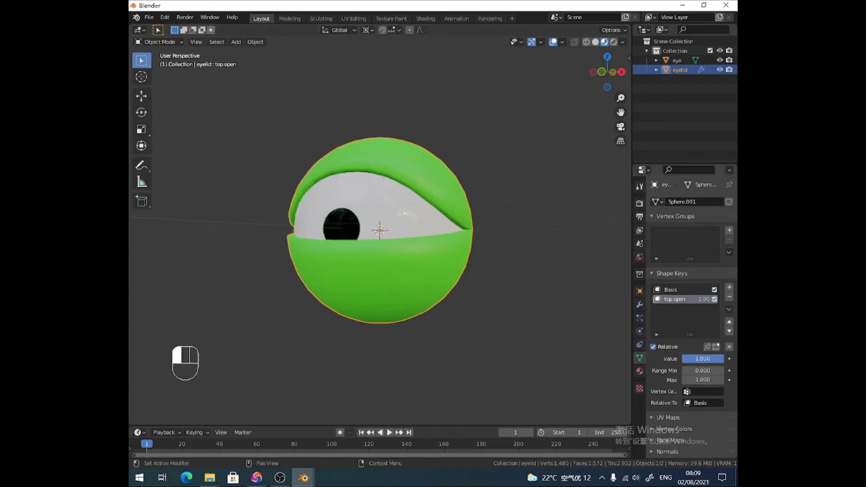
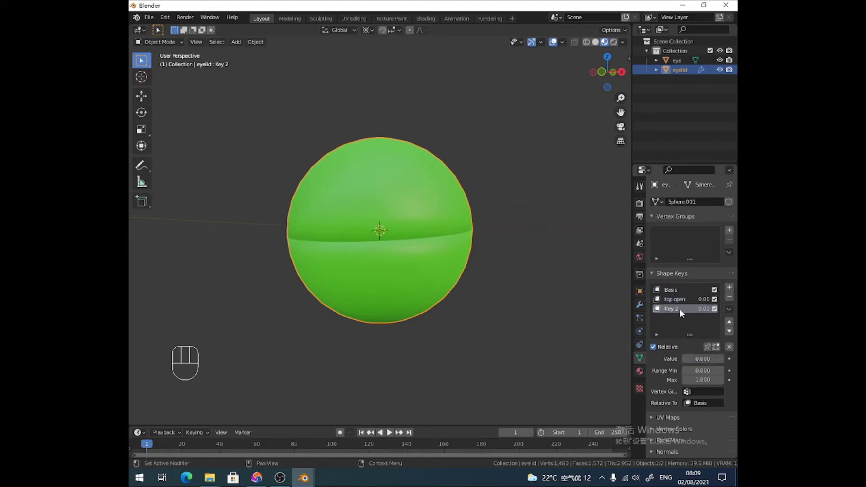
{"action": "left_click", "coordinate": [682, 313]}
{"action": "left_click_drag", "start_coordinate": [681, 313], "coordinate": [682, 312]}
{"action": "key", "text": "t"}
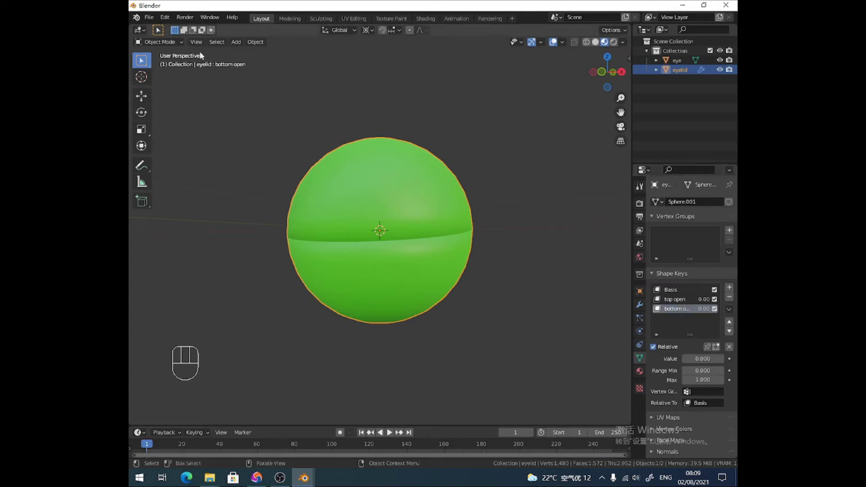
{"action": "left_click_drag", "start_coordinate": [175, 48], "coordinate": [175, 63]}
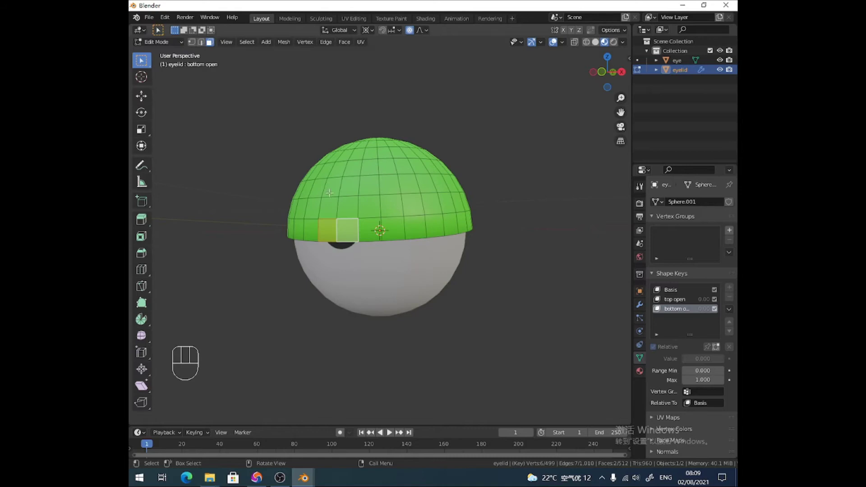
Step: Reveal the eyelid, hide its upper half, and view the lower lid from the front
{"action": "key", "text": "alt+h"}
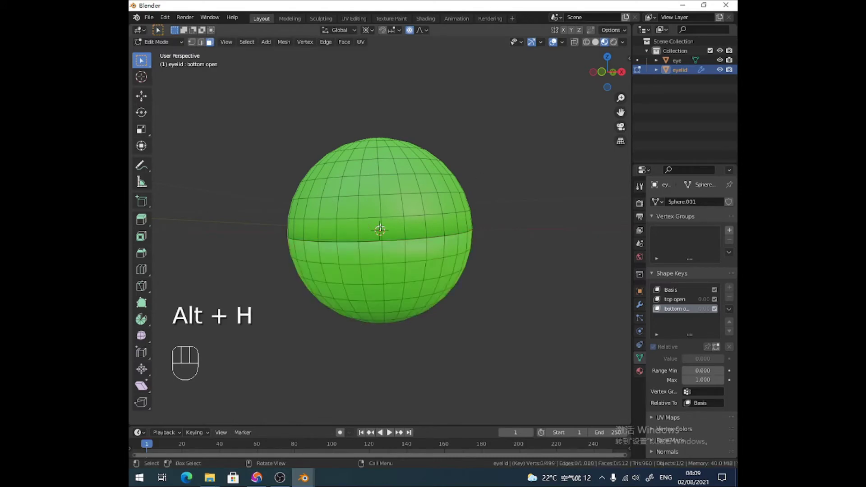
{"action": "key", "text": "3"}
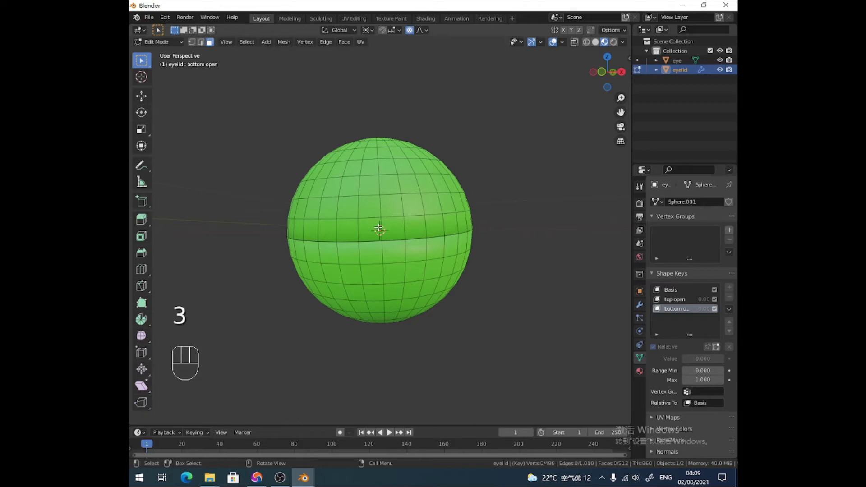
{"action": "key", "text": "h"}
{"action": "key", "text": "l"}
{"action": "key", "text": "h"}
{"action": "key", "text": "KP_1"}
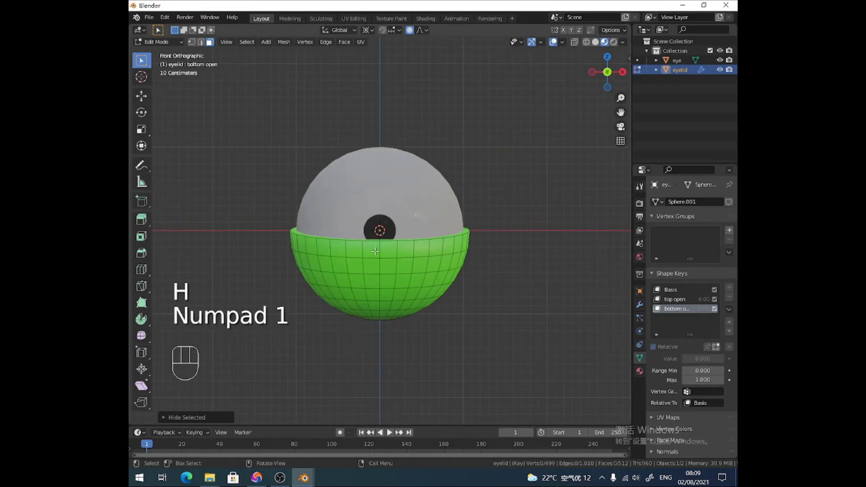
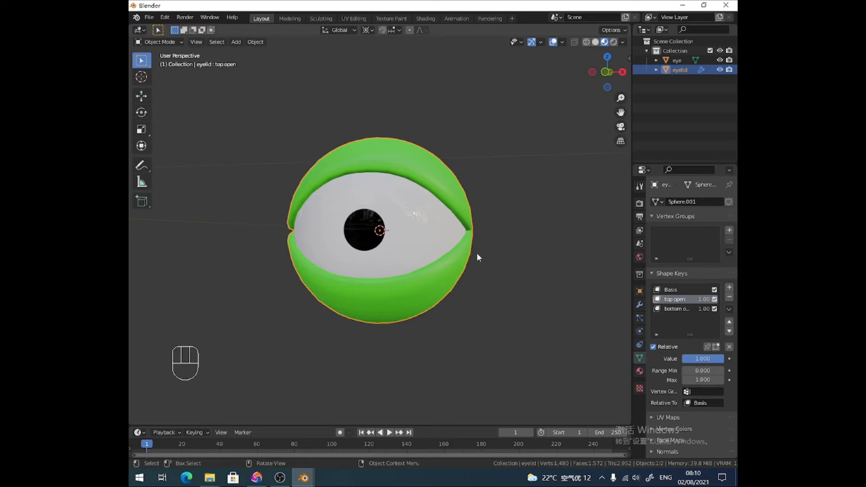
Step: Raise the upper lid vertices along Z for the top open key and return to object mode
{"action": "left_click", "coordinate": [689, 312]}
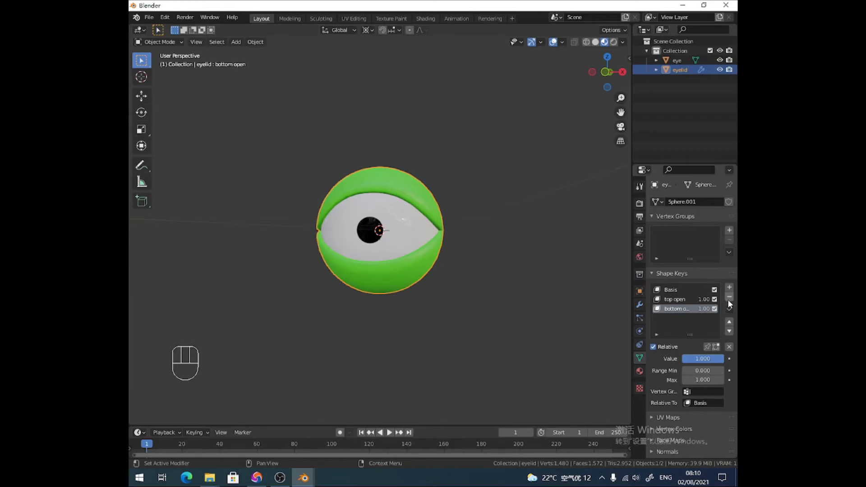
{"action": "left_click", "coordinate": [732, 303]}
{"action": "key", "text": "a"}
{"action": "key", "text": "g"}
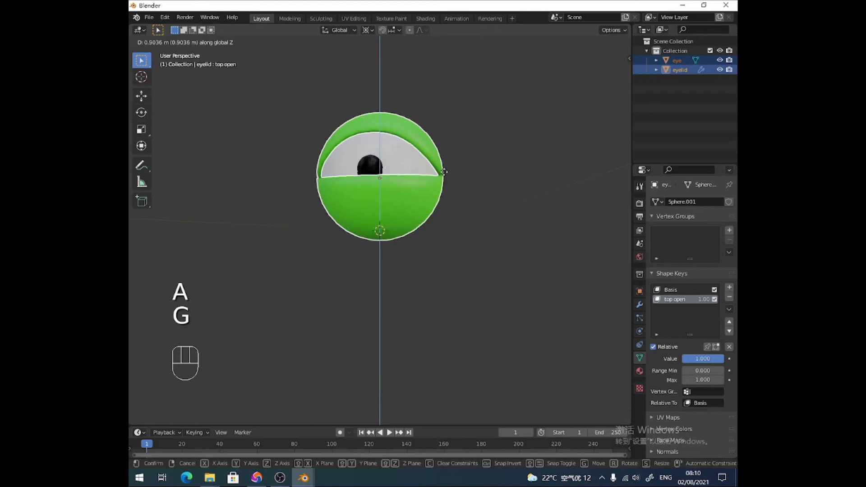
{"action": "middle_click", "coordinate": [382, 231]}
{"action": "left_click_drag", "start_coordinate": [409, 204], "coordinate": [388, 267]}
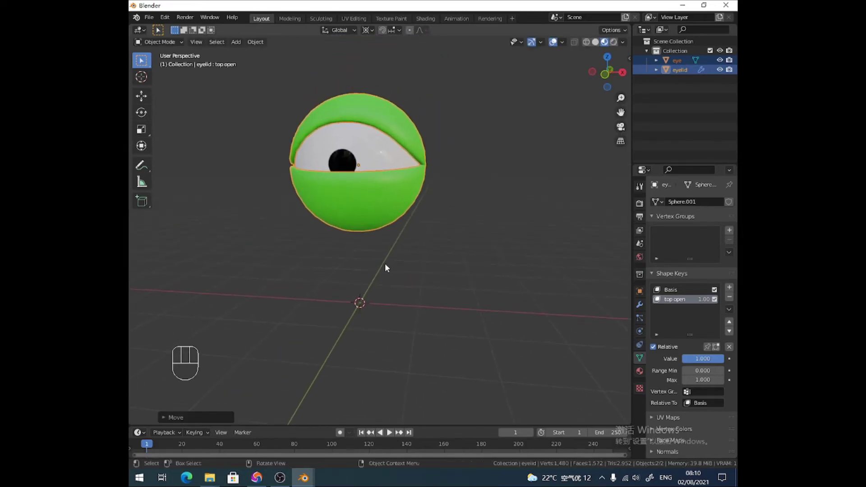
{"action": "left_click_drag", "start_coordinate": [730, 290], "coordinate": [728, 290]}
Step: Add a new shape key to the eyelid and name it 'bottom open'
{"action": "left_click", "coordinate": [684, 313]}
{"action": "left_click_drag", "start_coordinate": [683, 313], "coordinate": [627, 280]}
{"action": "key", "text": "t"}
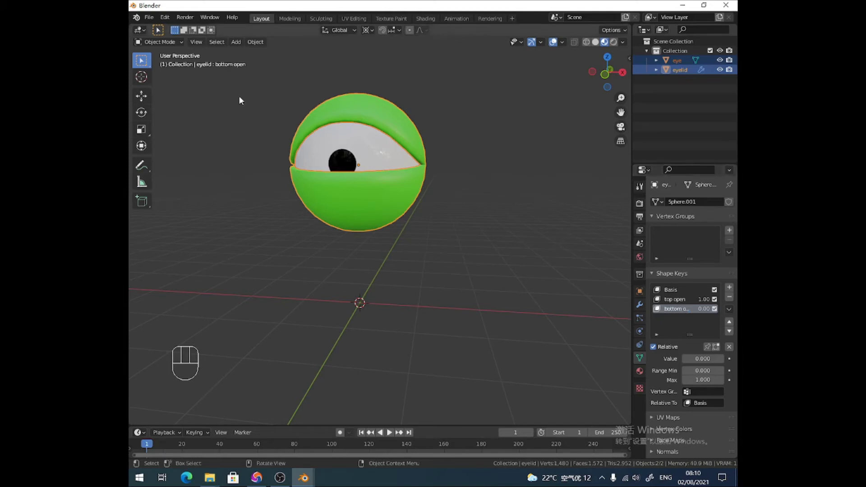
Step: View the eyelid from the side and begin rotating the lower lid with proportional editing
{"action": "left_click_drag", "start_coordinate": [171, 46], "coordinate": [165, 65]}
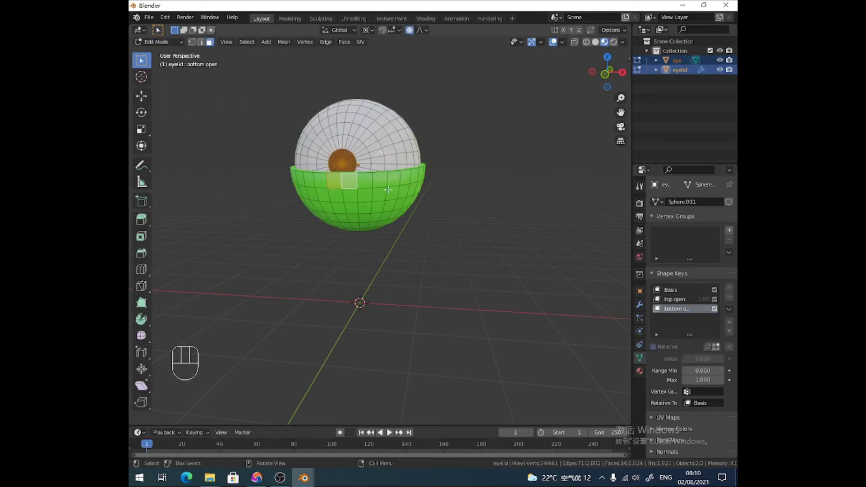
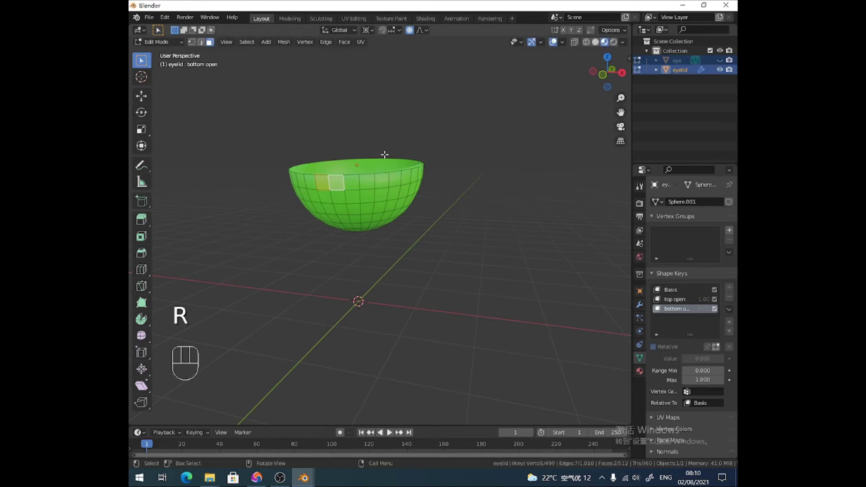
{"action": "key", "text": "KP_3"}
{"action": "key", "text": "r"}
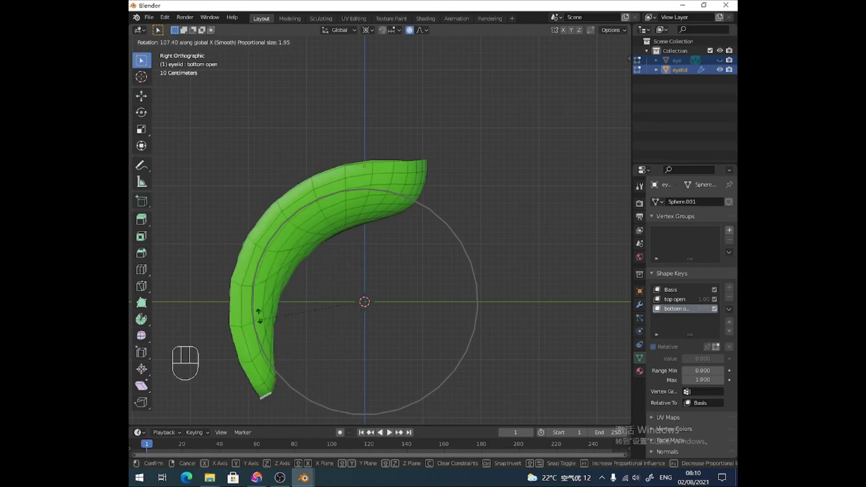
{"action": "left_click_drag", "start_coordinate": [373, 34], "coordinate": [386, 64]}
{"action": "key", "text": "r"}
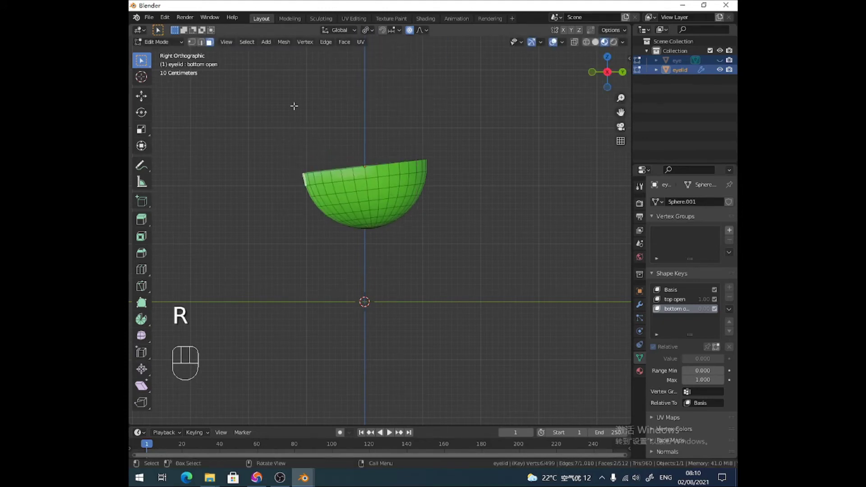
Step: Tilt the lower lid rim downward about local X to widen the bottom open opening
{"action": "left_click_drag", "start_coordinate": [376, 35], "coordinate": [387, 84]}
{"action": "key", "text": "r"}
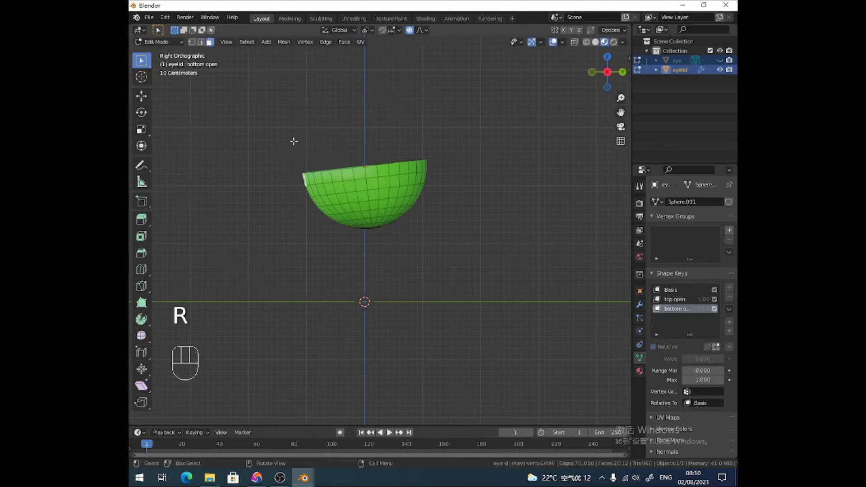
{"action": "left_click_drag", "start_coordinate": [358, 34], "coordinate": [338, 89]}
{"action": "key", "text": "r"}
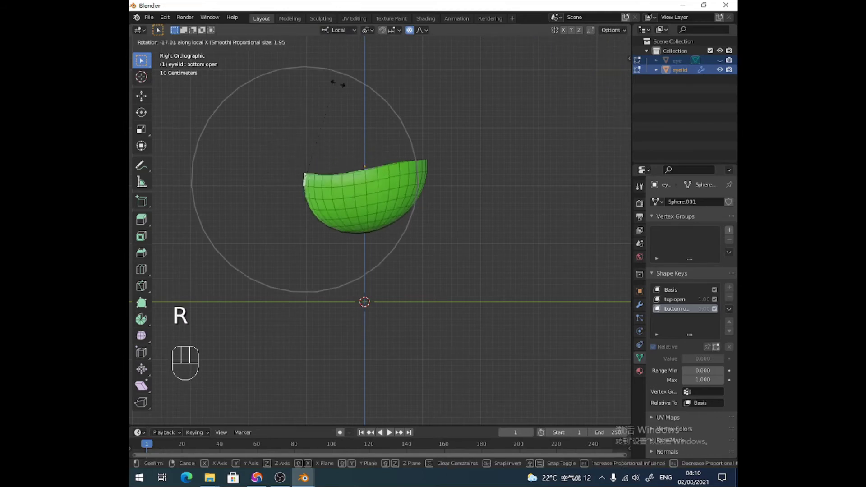
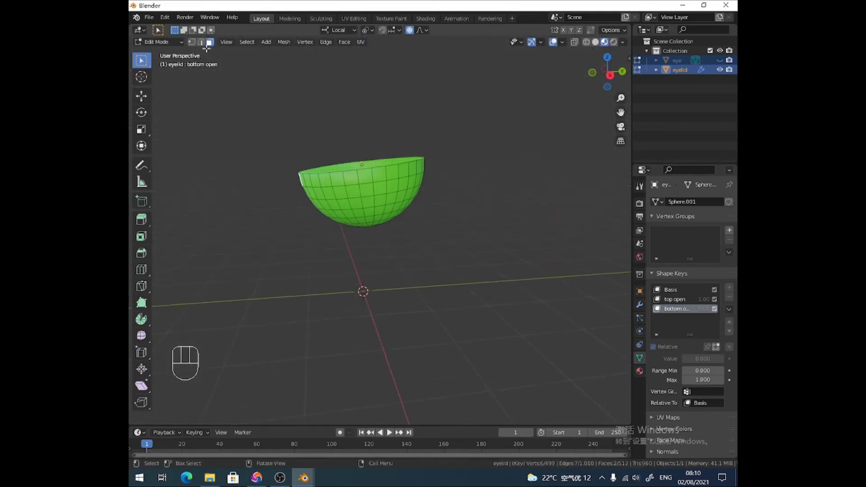
Step: Select the eyeball, apply its transforms, and centre the 3D cursor on it
{"action": "left_click", "coordinate": [679, 60]}
{"action": "left_click", "coordinate": [723, 61]}
{"action": "left_click", "coordinate": [174, 56]}
{"action": "left_click_drag", "start_coordinate": [317, 129], "coordinate": [346, 148]}
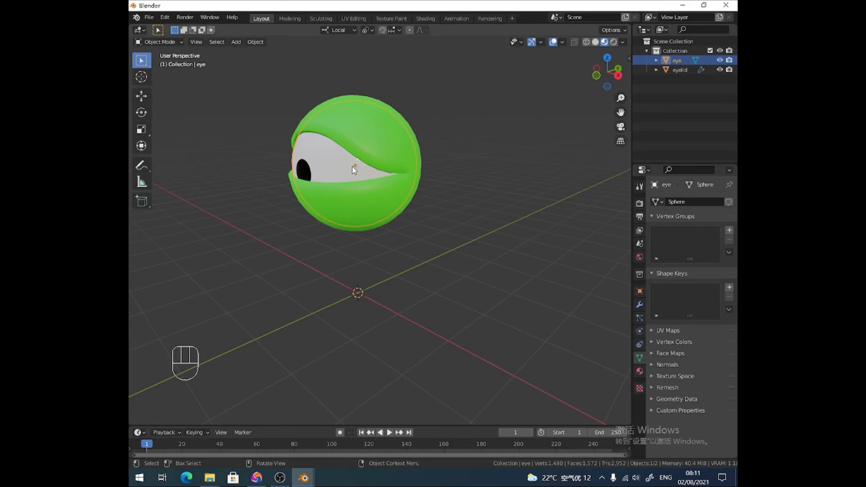
{"action": "key", "text": "ctrl+a"}
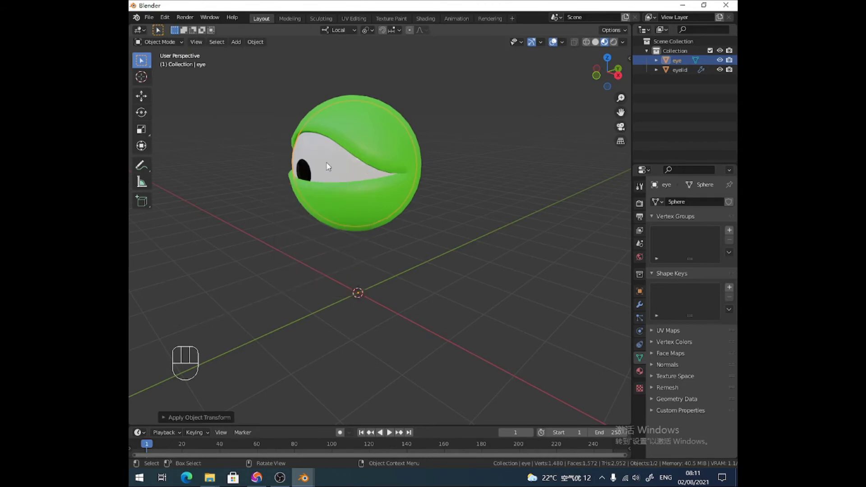
{"action": "left_click_drag", "start_coordinate": [329, 166], "coordinate": [384, 211]}
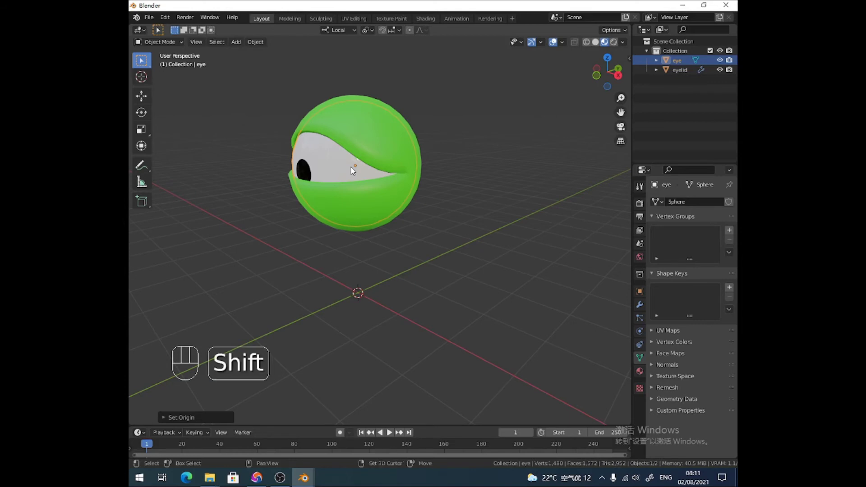
{"action": "key", "text": "shift+s"}
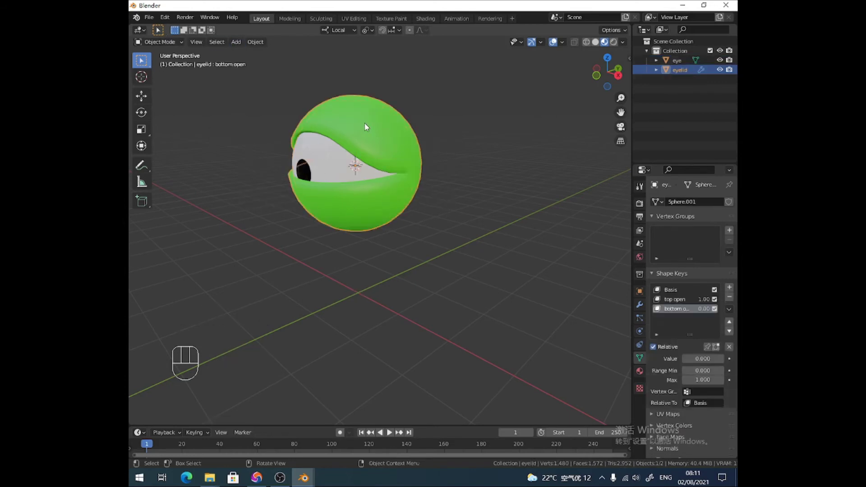
Step: Rotate the lower lid into place and set the bottom open value to 1.0
{"action": "left_click_drag", "start_coordinate": [162, 59], "coordinate": [166, 67]}
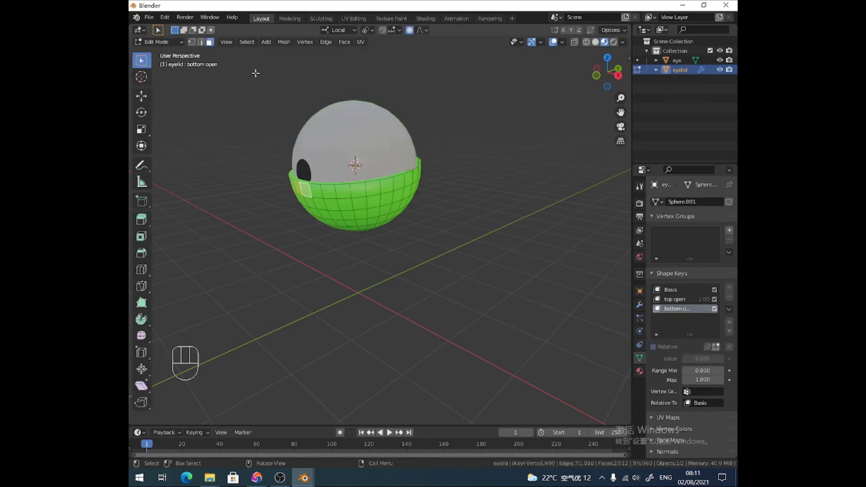
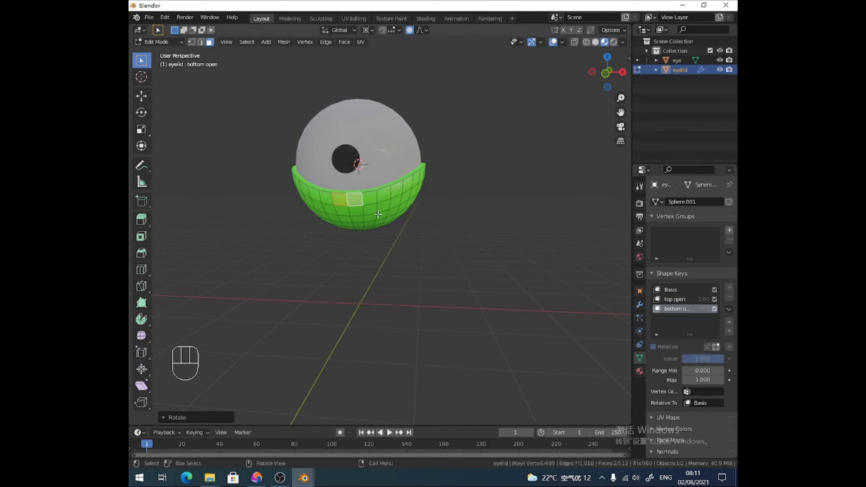
{"action": "left_click_drag", "start_coordinate": [174, 42], "coordinate": [174, 54]}
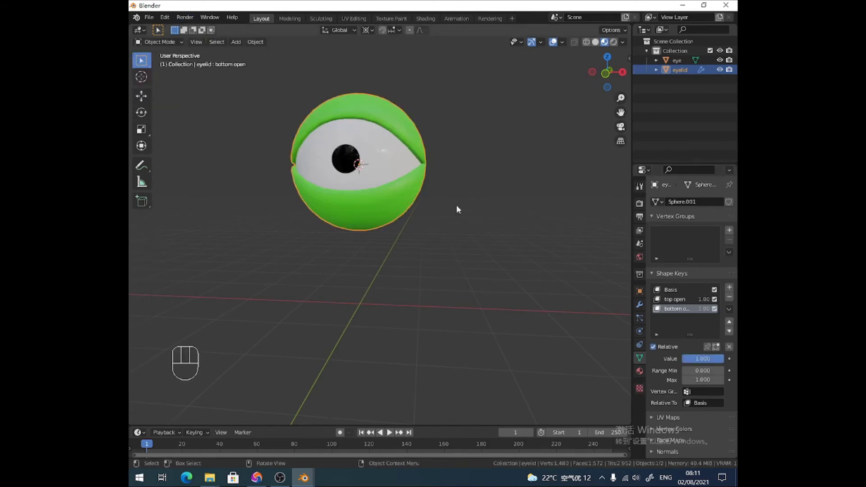
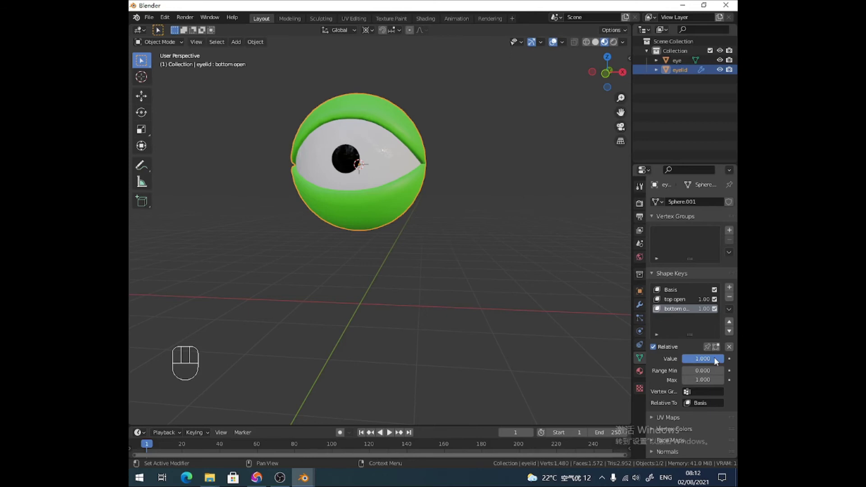
Step: Set top open to 0.40 and bottom open to 0.37, then make Key 3 from the mix
{"action": "left_click_drag", "start_coordinate": [717, 360], "coordinate": [699, 351]}
{"action": "left_click", "coordinate": [681, 302]}
{"action": "left_click_drag", "start_coordinate": [723, 361], "coordinate": [703, 362]}
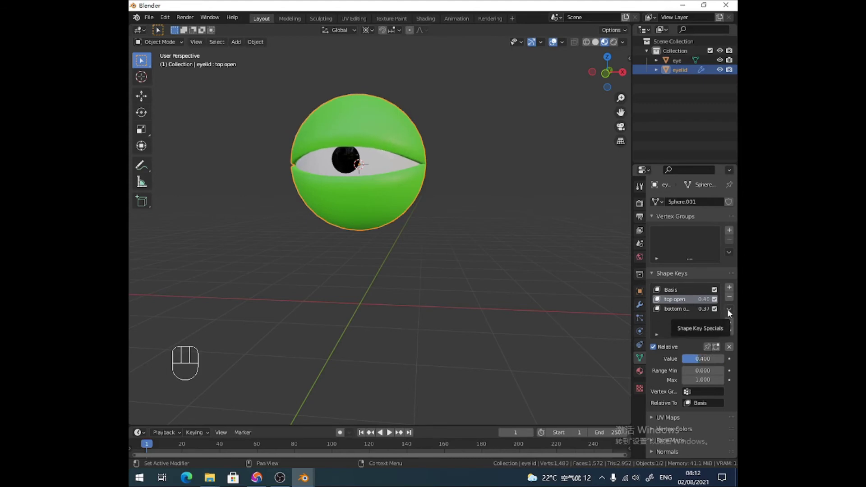
{"action": "left_click_drag", "start_coordinate": [732, 314], "coordinate": [692, 324]}
{"action": "left_click", "coordinate": [686, 304]}
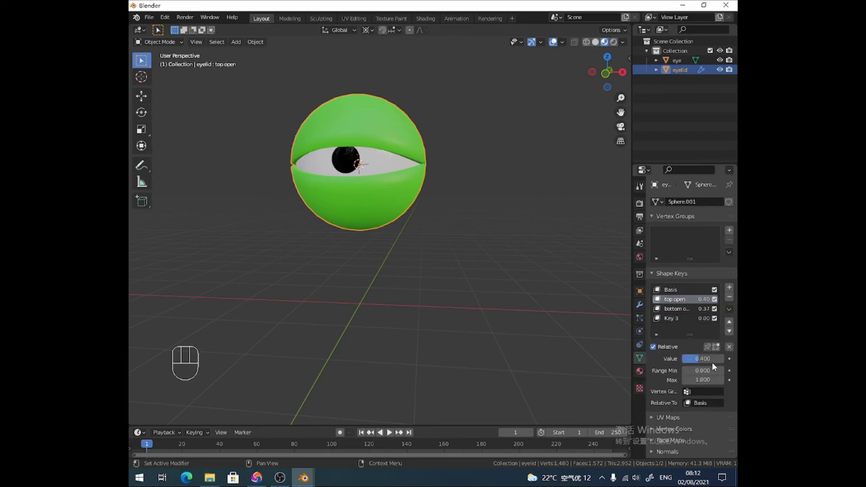
Step: Reset the top open and bottom open values back to zero
{"action": "left_click_drag", "start_coordinate": [714, 363], "coordinate": [686, 359]}
{"action": "left_click", "coordinate": [686, 312]}
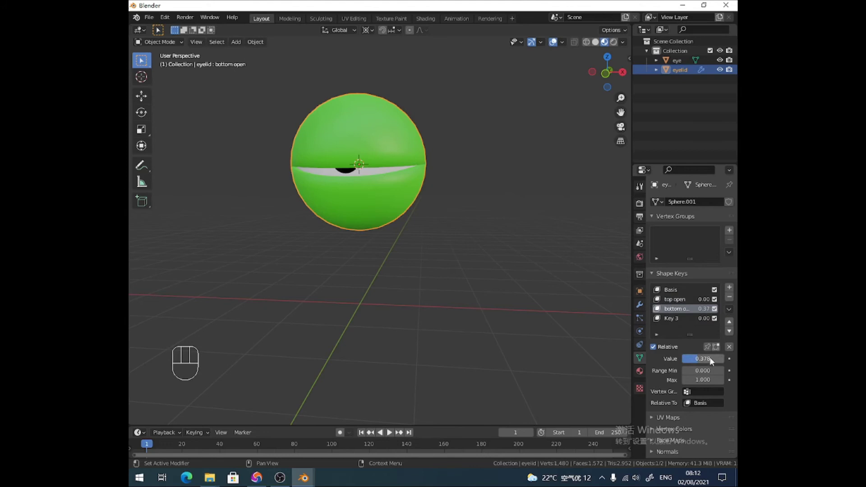
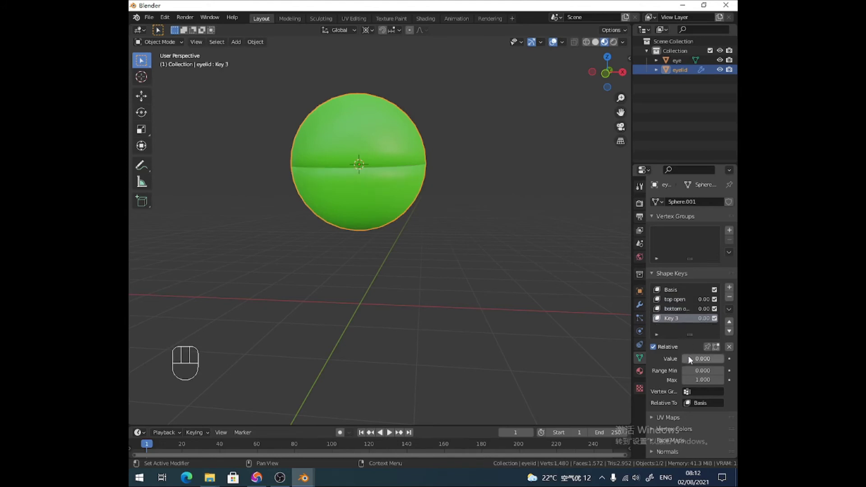
{"action": "left_click_drag", "start_coordinate": [692, 362], "coordinate": [686, 356]}
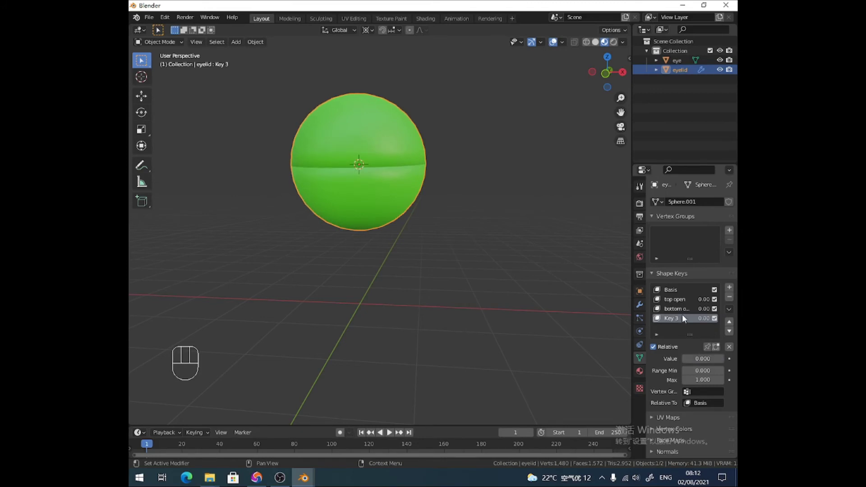
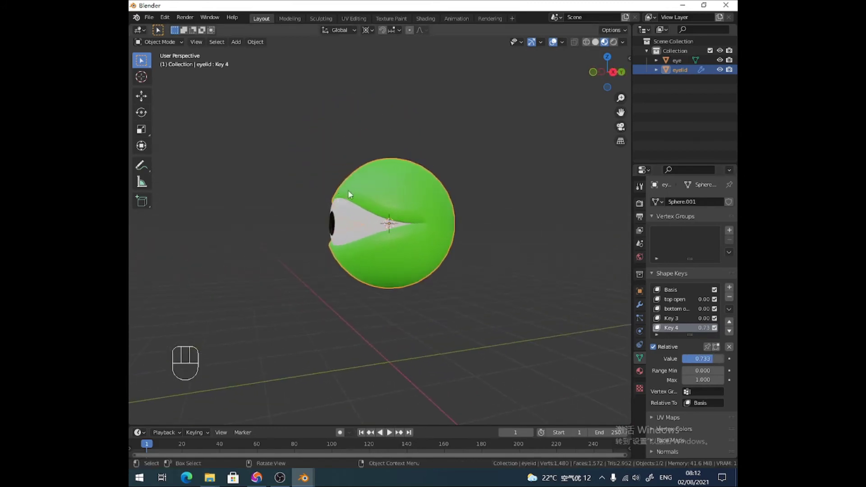
Step: Zoom in, preview the Key 4 squint with its value slider, and return it to 0
{"action": "left_click_drag", "start_coordinate": [357, 203], "coordinate": [373, 227]}
{"action": "left_click_drag", "start_coordinate": [369, 237], "coordinate": [355, 218]}
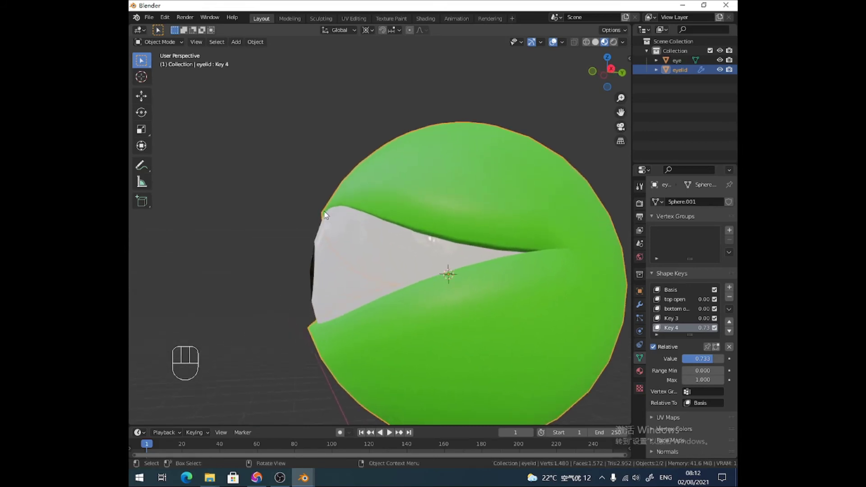
{"action": "left_click_drag", "start_coordinate": [712, 360], "coordinate": [682, 362]}
{"action": "left_click_drag", "start_coordinate": [690, 361], "coordinate": [718, 362]}
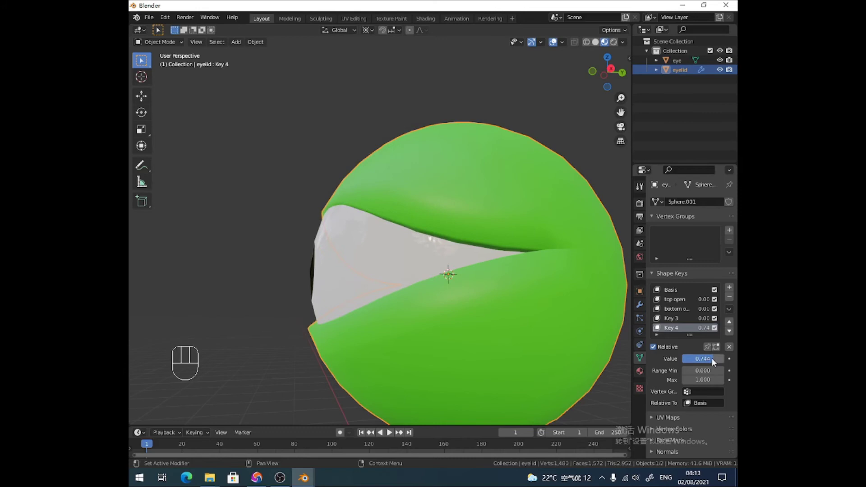
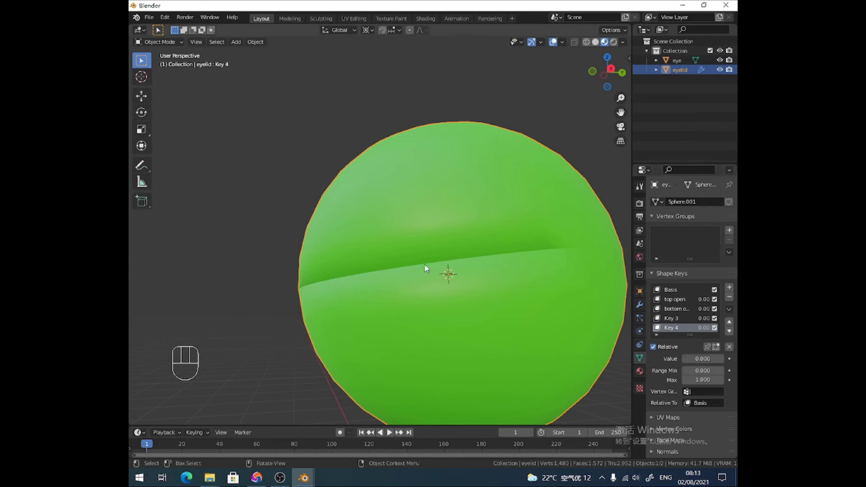
{"action": "left_click_drag", "start_coordinate": [374, 245], "coordinate": [451, 262]}
Step: Duplicate the eye and eyelid, place the copies along X beside the first, and delete the stray object
{"action": "left_click", "coordinate": [409, 257]}
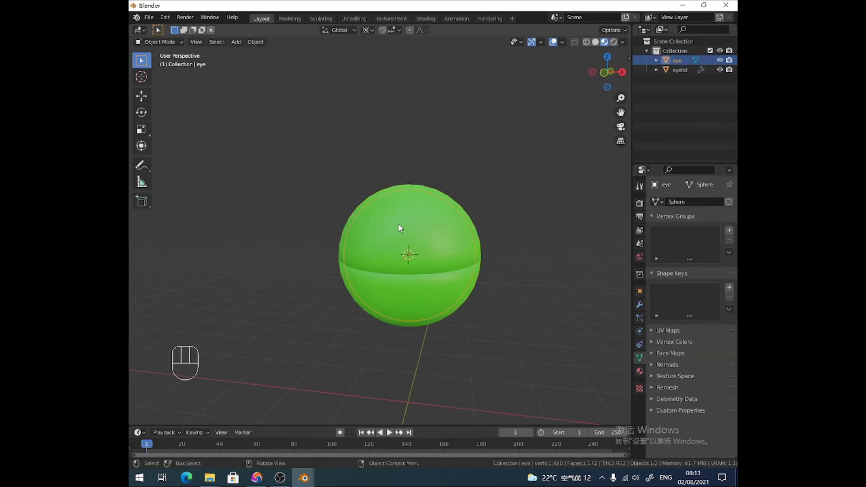
{"action": "key", "text": "a"}
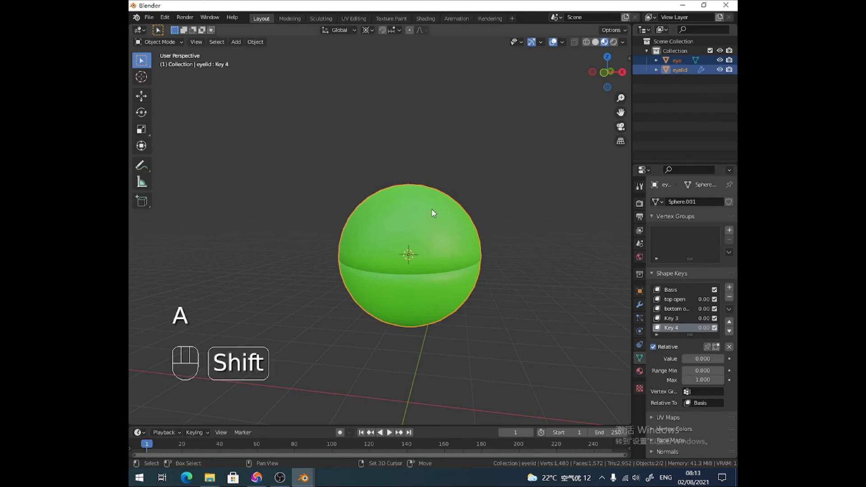
{"action": "key", "text": "shift+d"}
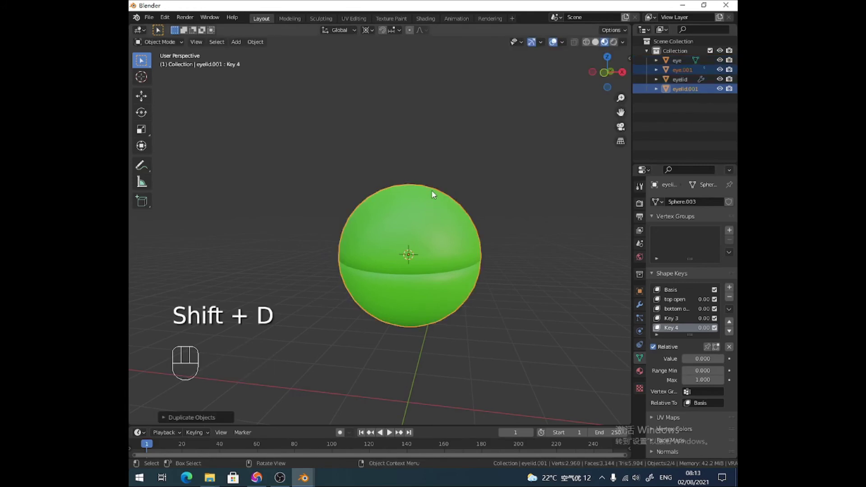
{"action": "key", "text": "g"}
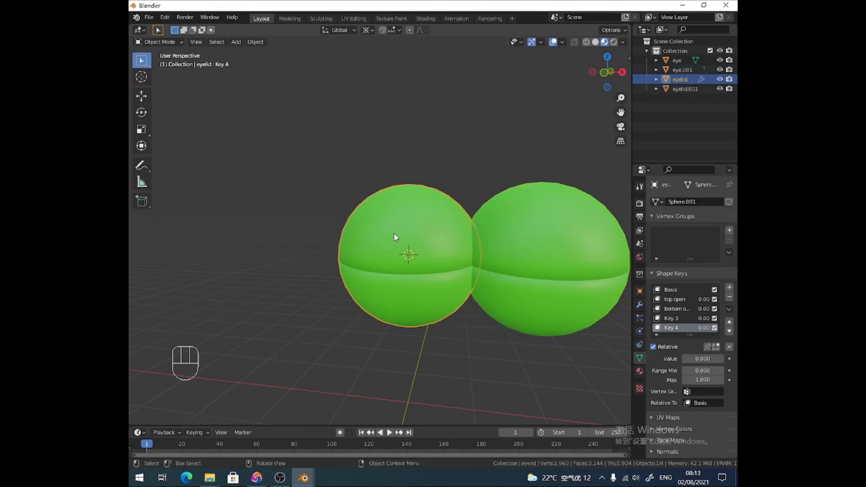
{"action": "key", "text": "x"}
{"action": "left_click", "coordinate": [403, 235]}
{"action": "key", "text": "x"}
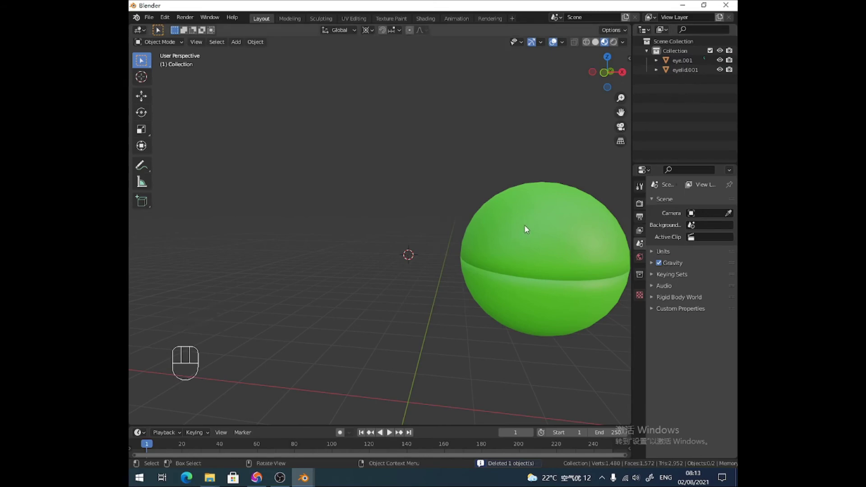
Step: Select both objects, apply all transforms, and select the eyelid
{"action": "key", "text": "a"}
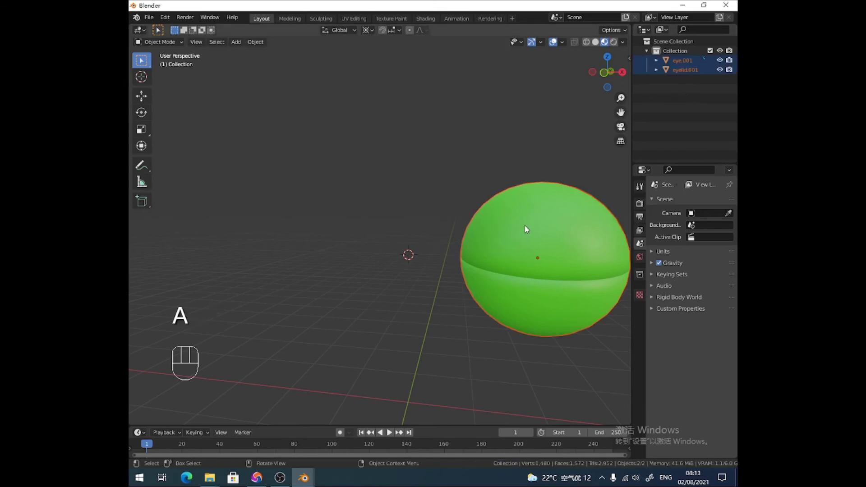
{"action": "key", "text": "ctrl+a"}
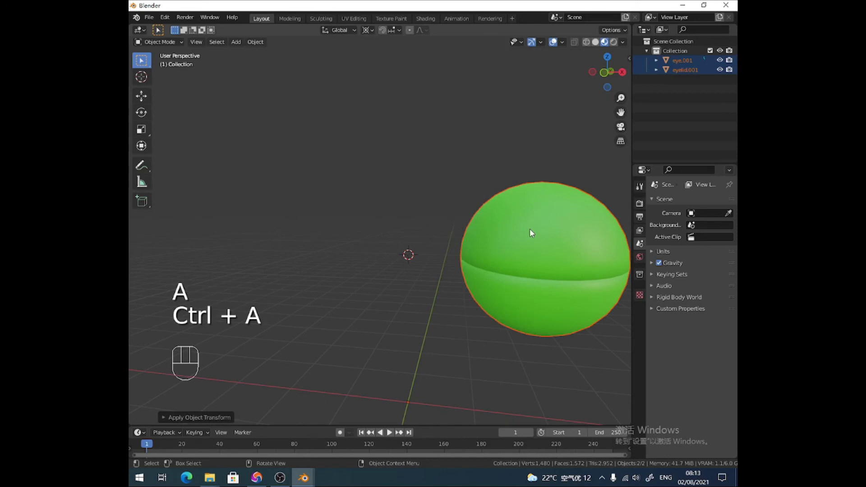
{"action": "key", "text": "Tab"}
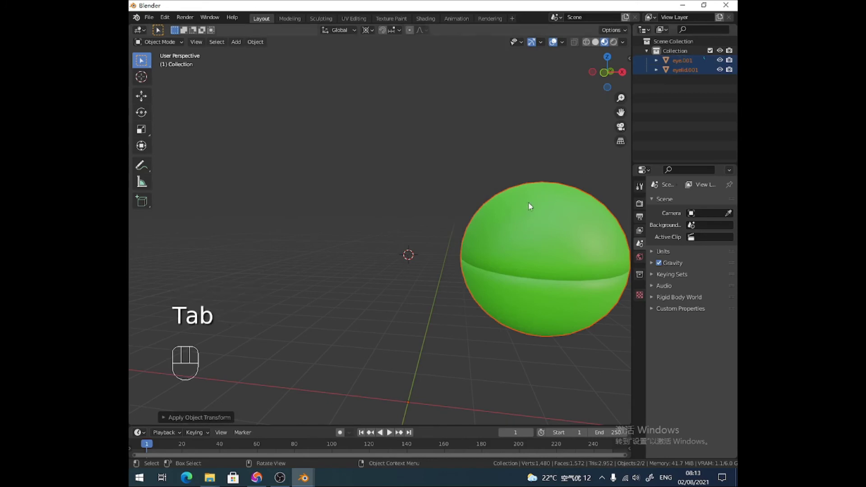
{"action": "left_click", "coordinate": [521, 236]}
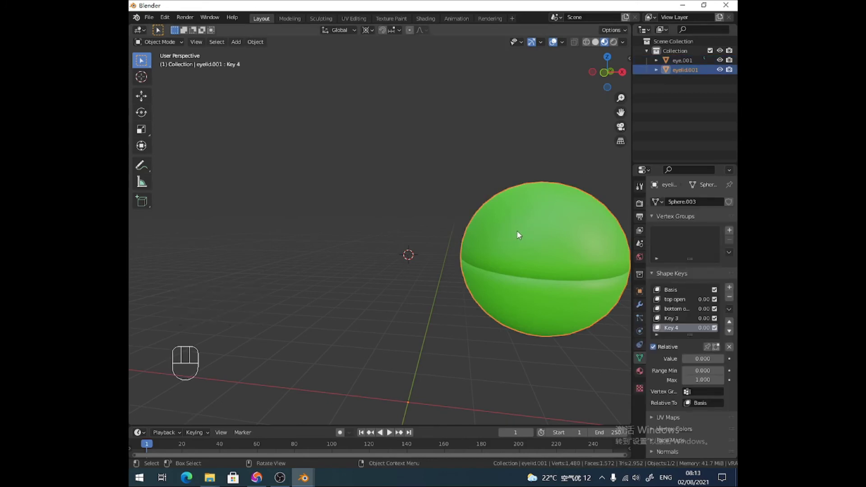
Step: Reveal the full eyelid on the Basis key and symmetrize it into a mirrored second eyelid
{"action": "key", "text": "Tab"}
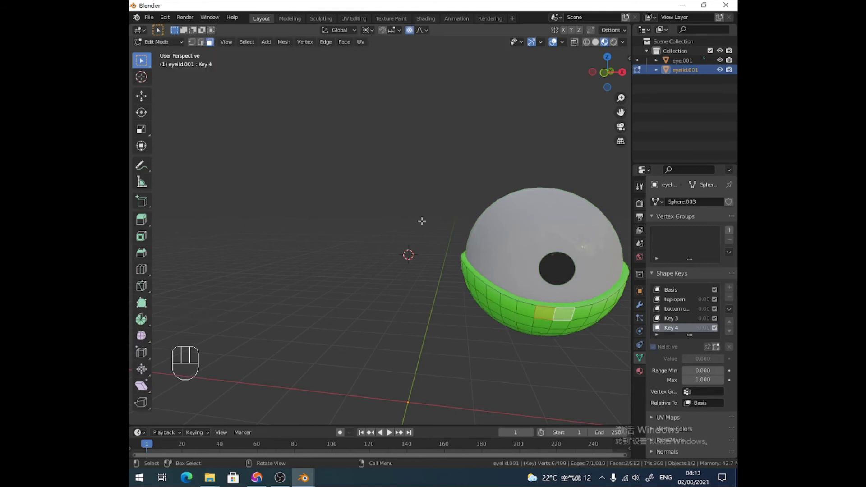
{"action": "key", "text": "alt+h"}
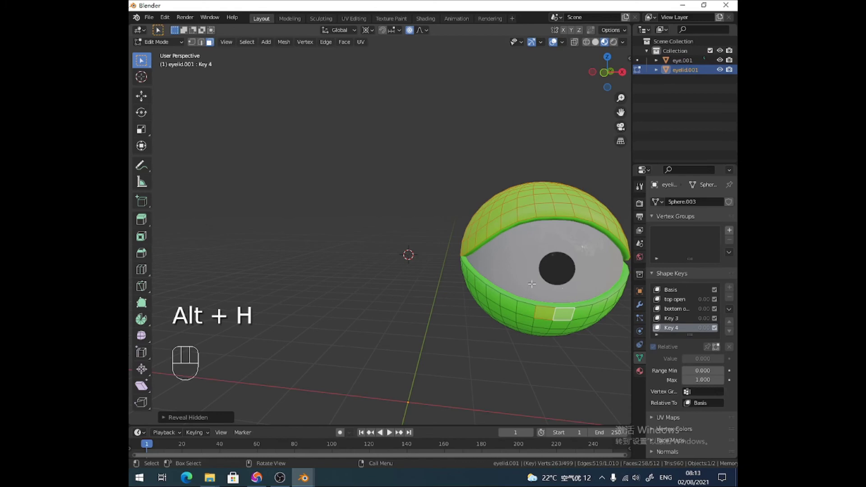
{"action": "left_click", "coordinate": [677, 296]}
{"action": "key", "text": "a"}
{"action": "key", "text": "F3"}
{"action": "key", "text": "m"}
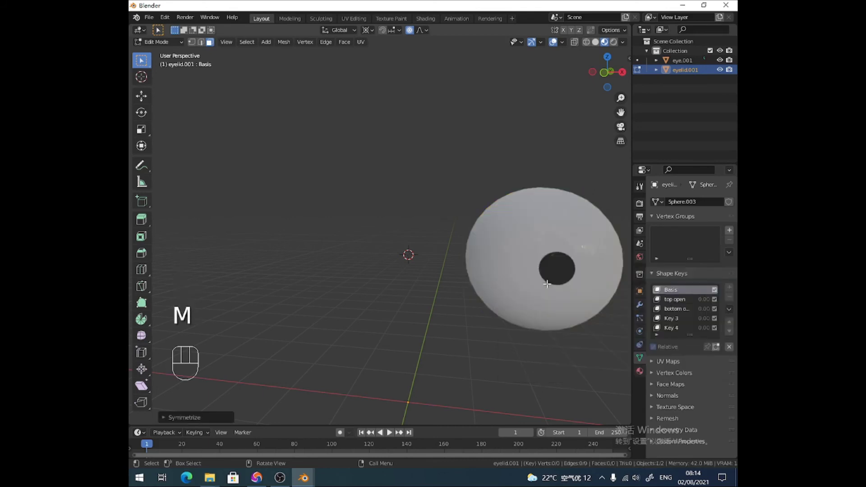
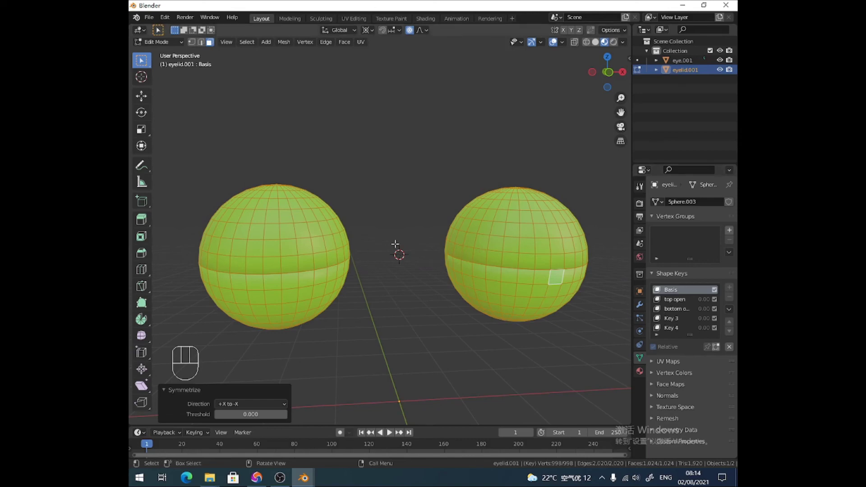
{"action": "left_click_drag", "start_coordinate": [158, 45], "coordinate": [162, 64]}
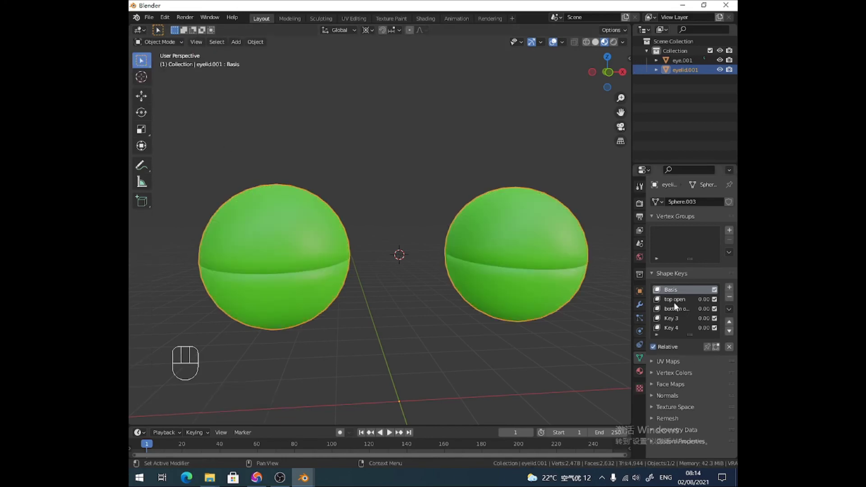
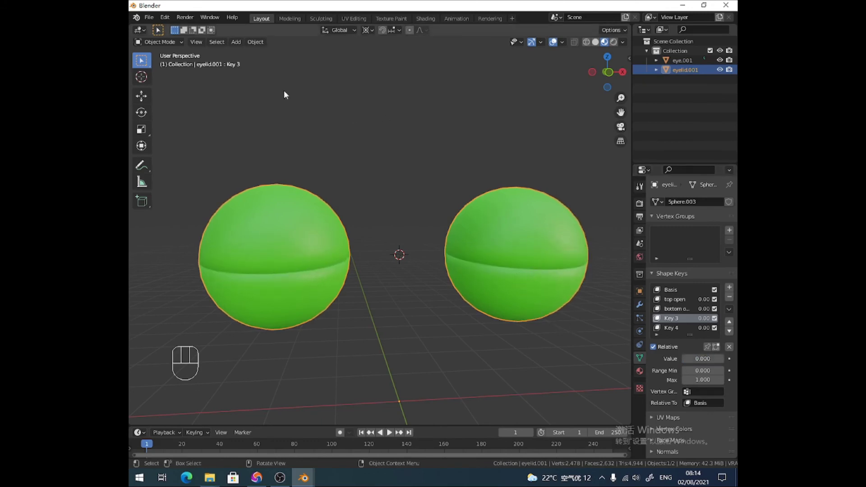
Step: Hide the eyelid and give eye.001 a Basis and a 'look left' shape key
{"action": "left_click", "coordinate": [726, 74]}
{"action": "left_click", "coordinate": [537, 225]}
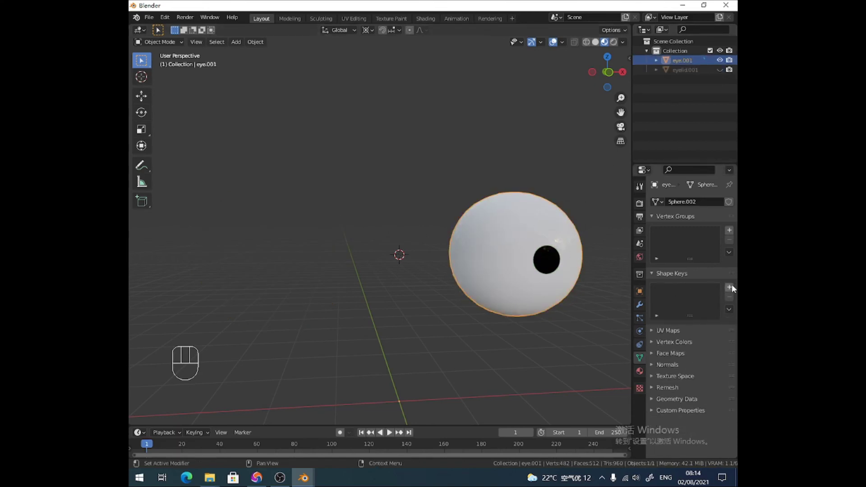
{"action": "left_click", "coordinate": [732, 290]}
{"action": "left_click", "coordinate": [675, 303]}
{"action": "left_click_drag", "start_coordinate": [658, 299], "coordinate": [665, 290]}
{"action": "key", "text": "o"}
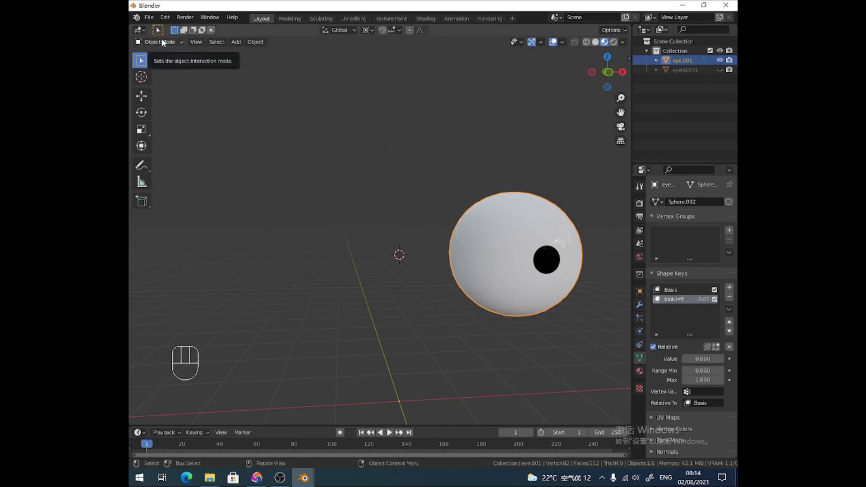
Step: Symmetrize the eyeball on the Basis key to mirror it to the other side
{"action": "left_click", "coordinate": [692, 290]}
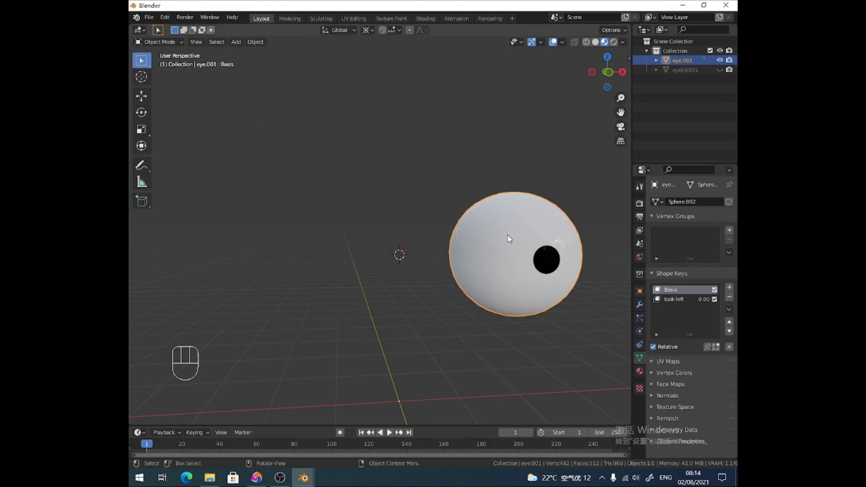
{"action": "key", "text": "Tab"}
{"action": "key", "text": "a"}
{"action": "key", "text": "F3"}
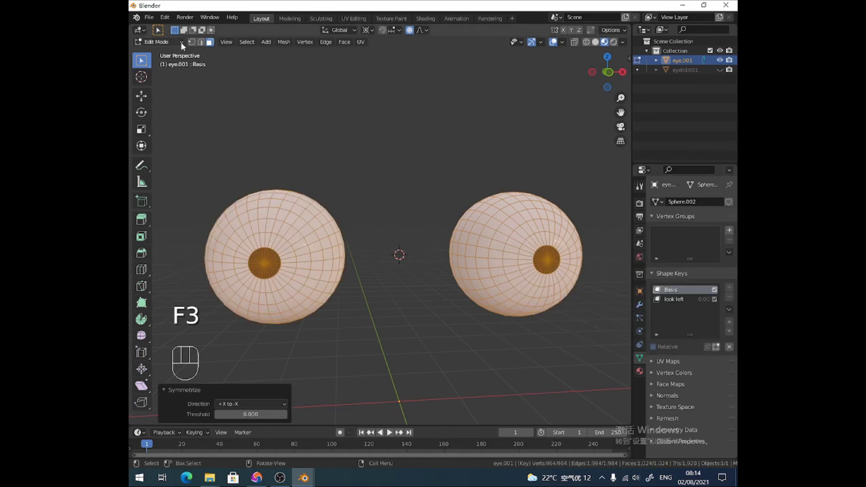
{"action": "left_click_drag", "start_coordinate": [185, 46], "coordinate": [178, 54]}
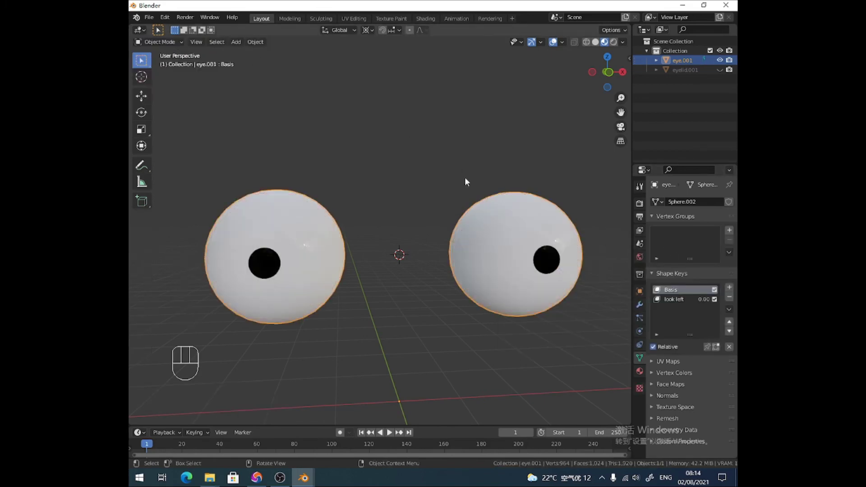
Step: On the look left key, rotate the eyeball about local Z to turn the pupil sideways
{"action": "left_click", "coordinate": [673, 304]}
{"action": "left_click_drag", "start_coordinate": [171, 49], "coordinate": [169, 64]}
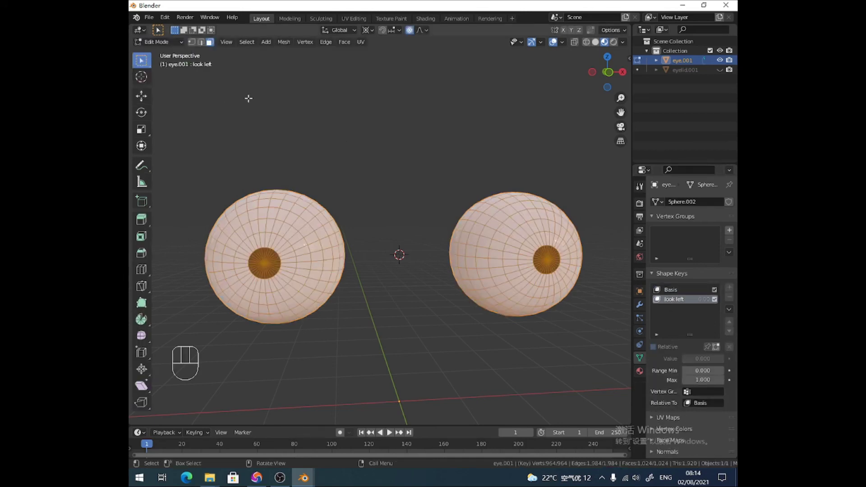
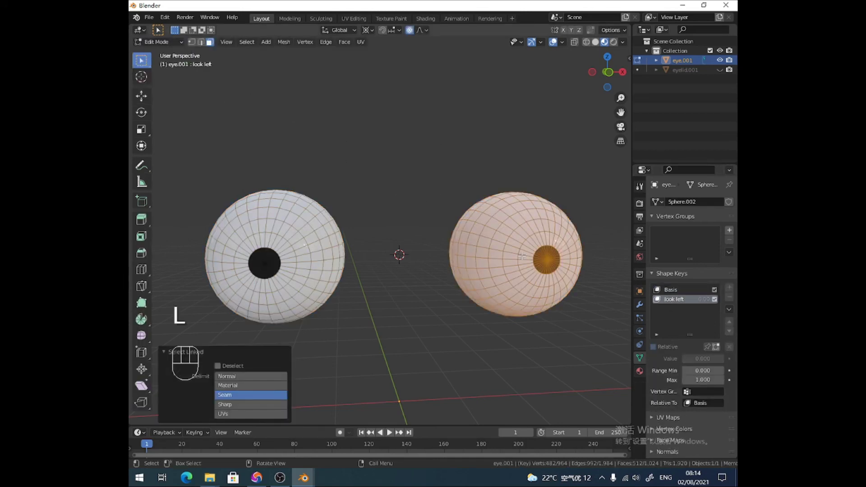
{"action": "key", "text": "r"}
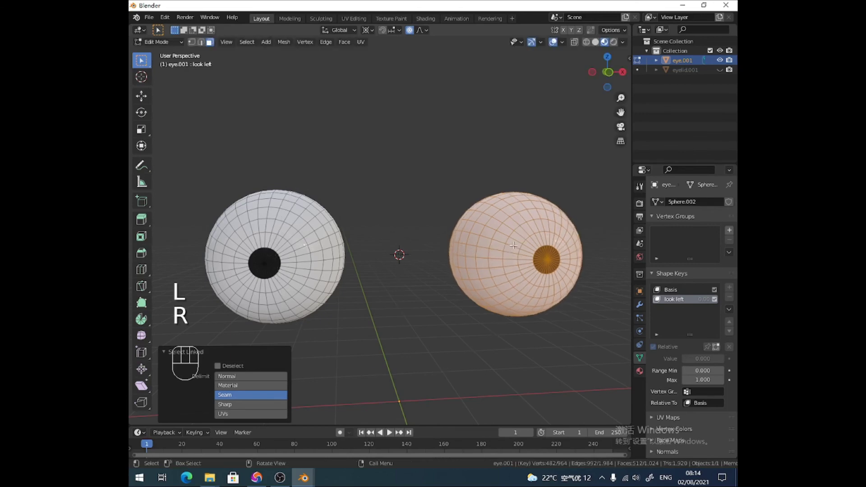
{"action": "left_click_drag", "start_coordinate": [371, 34], "coordinate": [368, 49]}
{"action": "left_click_drag", "start_coordinate": [360, 35], "coordinate": [444, 165]}
{"action": "key", "text": "r"}
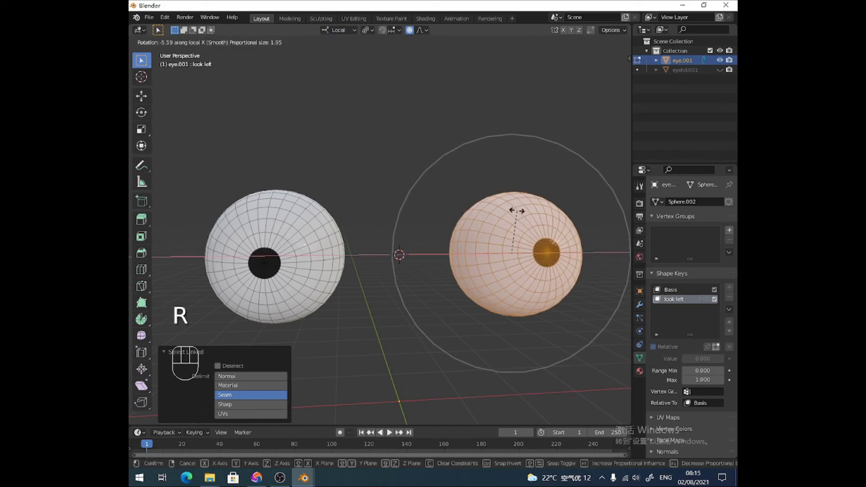
{"action": "key", "text": "r"}
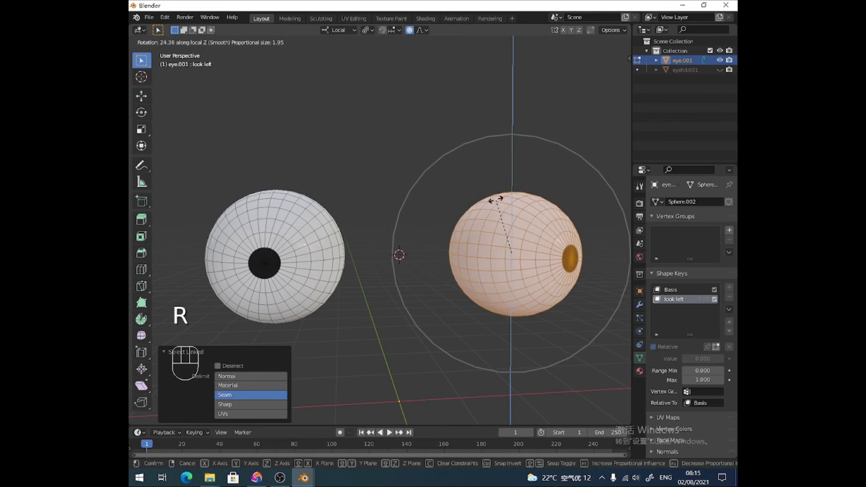
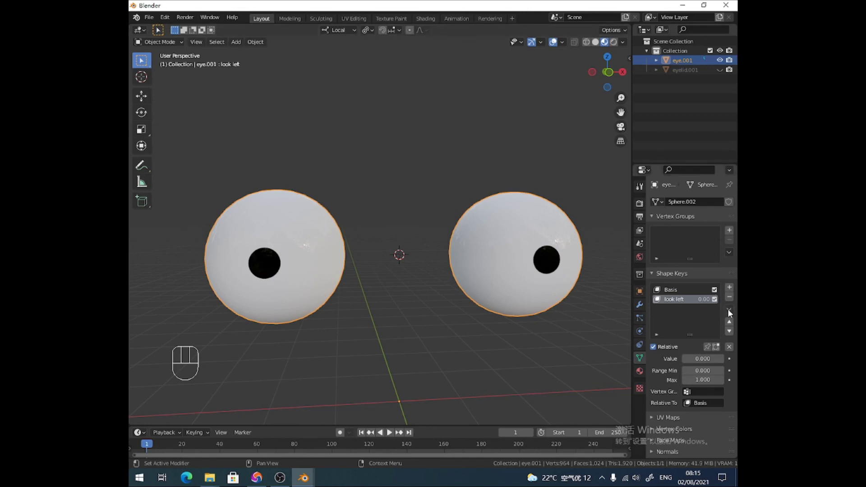
Step: With look left at 1, create Key 2 from the mix and mirror it on eye.001
{"action": "left_click_drag", "start_coordinate": [732, 314], "coordinate": [710, 318]}
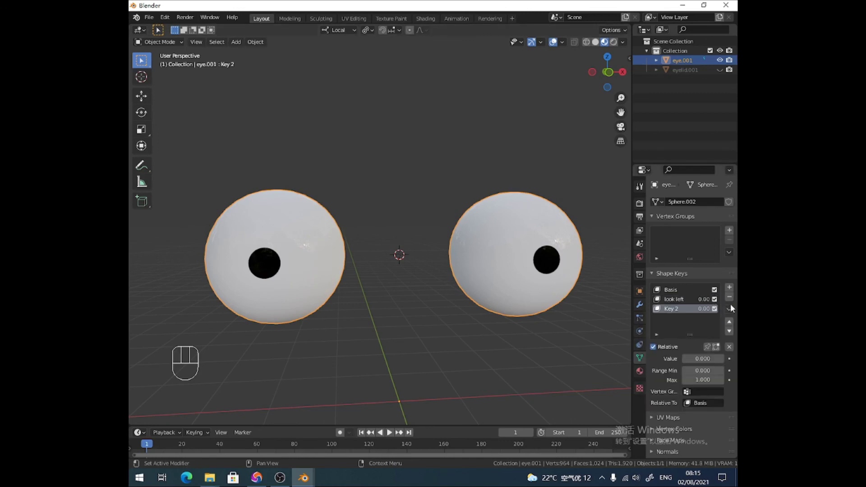
{"action": "key", "text": "ctrl+z"}
{"action": "left_click", "coordinate": [695, 306]}
{"action": "left_click", "coordinate": [697, 362]}
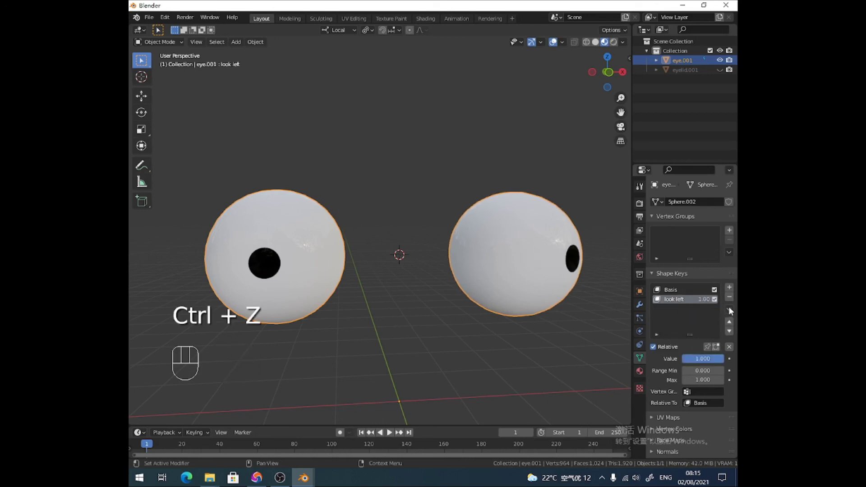
{"action": "left_click_drag", "start_coordinate": [726, 311], "coordinate": [680, 324]}
{"action": "left_click_drag", "start_coordinate": [710, 322], "coordinate": [692, 338]}
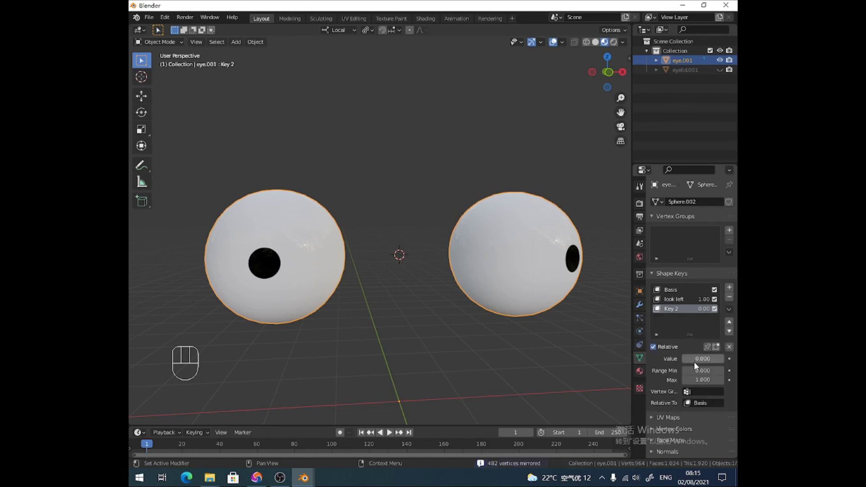
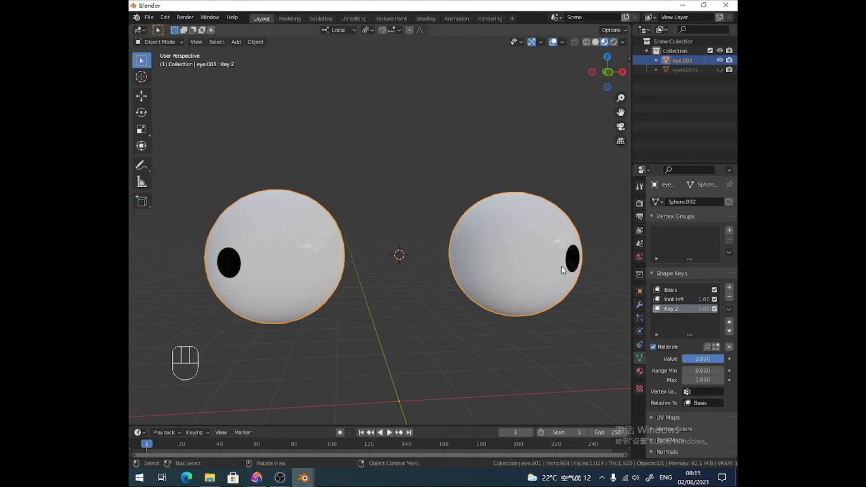
Step: Unhide eyelid.001 in the Outliner so the green eyelid covers both eyeballs again
{"action": "left_click", "coordinate": [565, 271]}
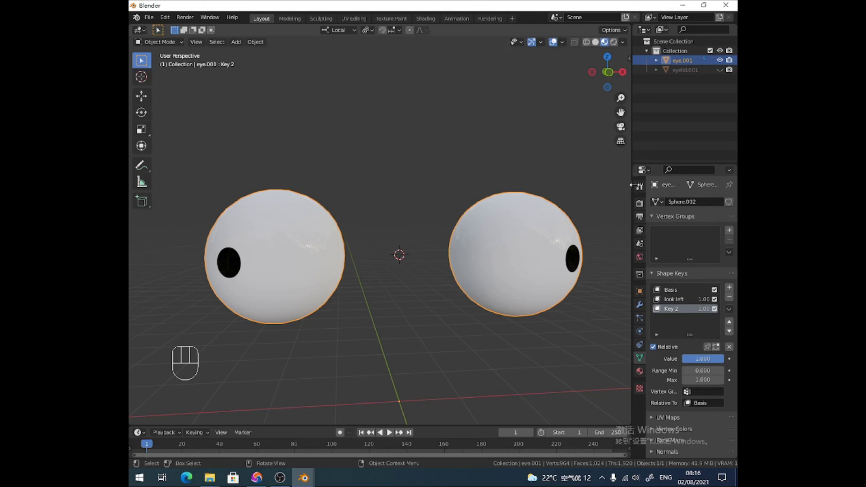
{"action": "left_click", "coordinate": [724, 72]}
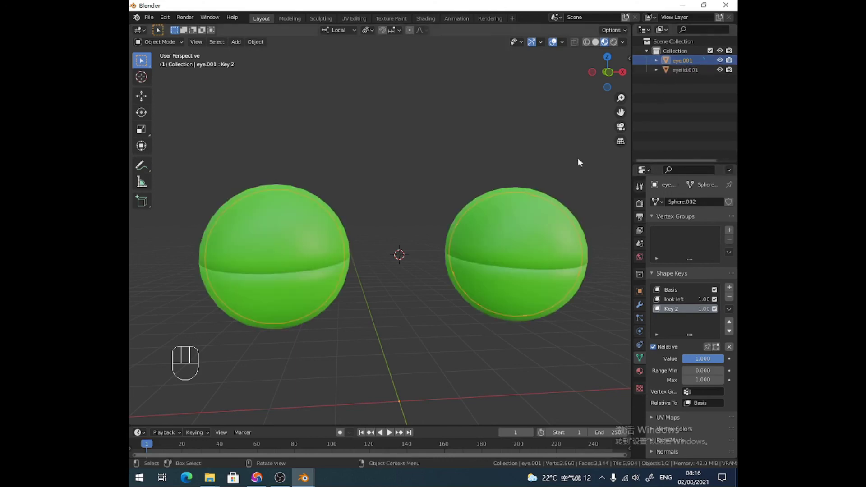